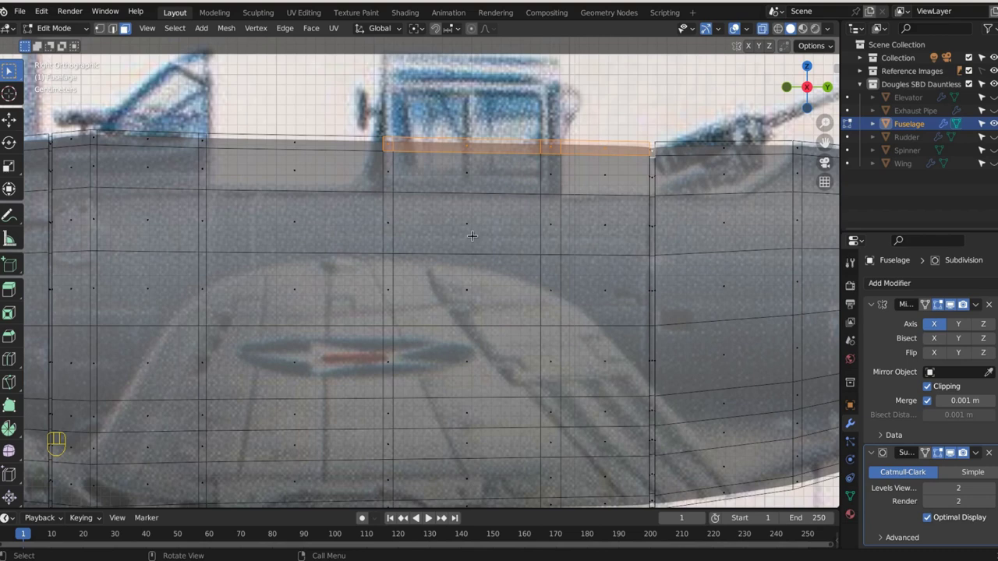
# Step: Add a loop cut and select the cockpit rim edges along the fuselage top
pyautogui.middleClick(357, 234)
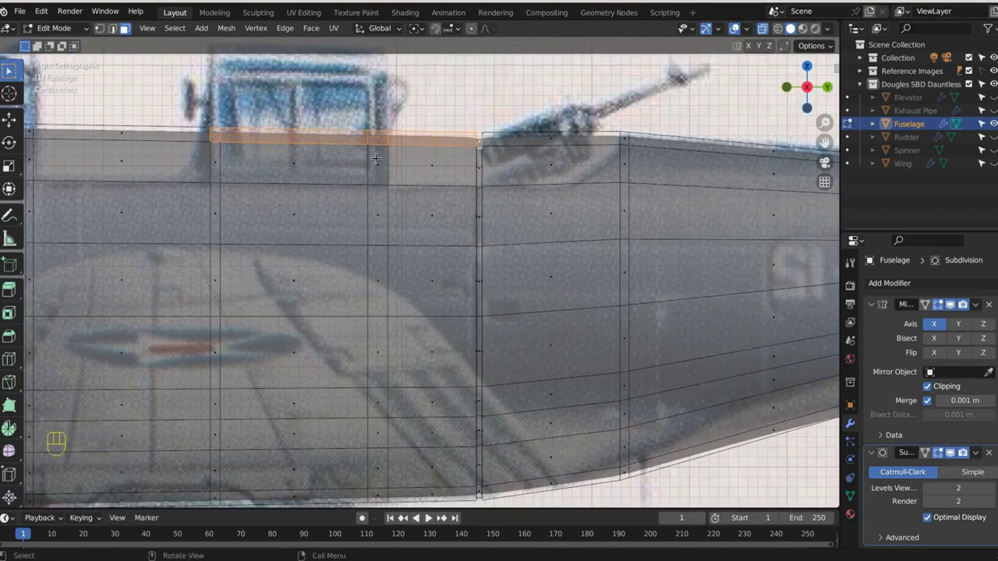
pyautogui.press('ctrl+r')
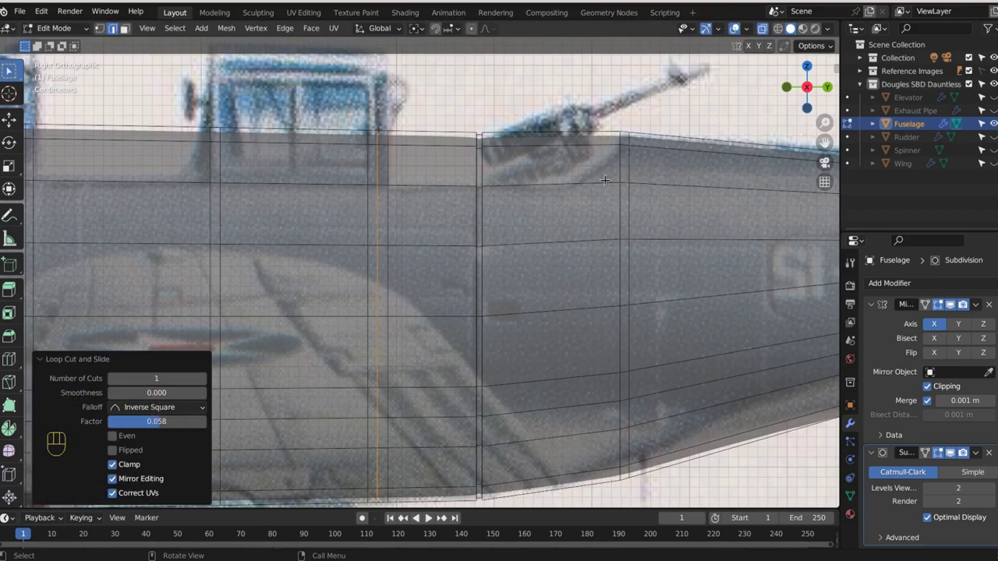
pyautogui.moveTo(818, 269); pyautogui.dragTo(595, 240)
pyautogui.moveTo(288, 158); pyautogui.dragTo(770, 227)
# Step: Collapse the Mirror and Subdivision modifier panels and orbit to see the cockpit opening
pyautogui.click(128, 33)
pyautogui.click(304, 137)
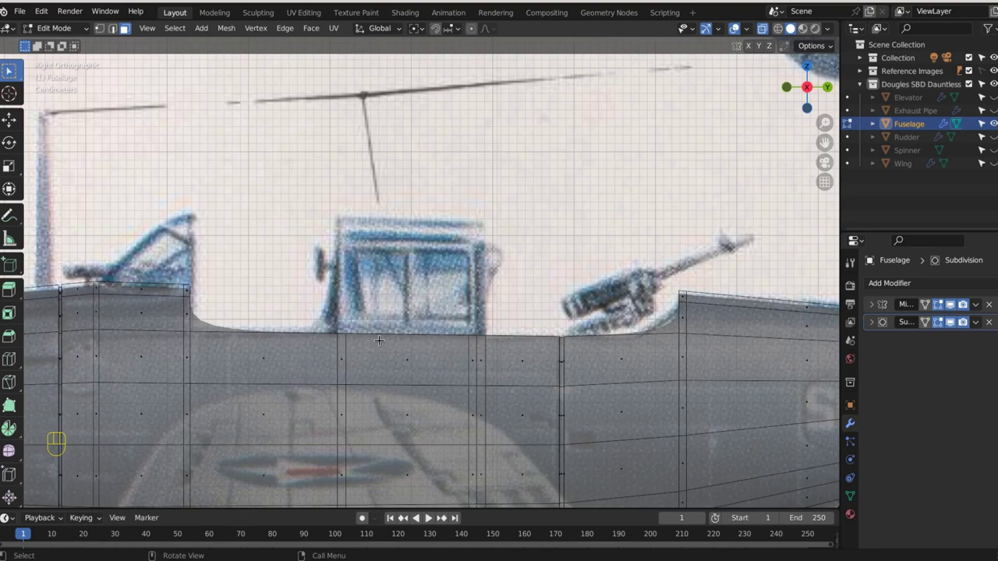
pyautogui.moveTo(247, 346); pyautogui.dragTo(258, 392)
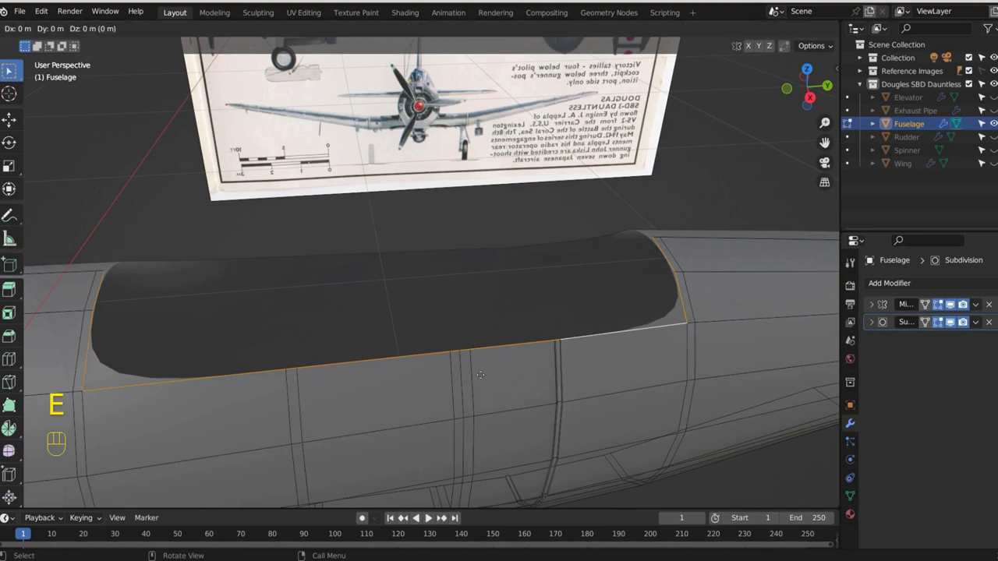
# Step: Scale the selected cockpit rim loop to reshape the opening's outline
pyautogui.press('s')
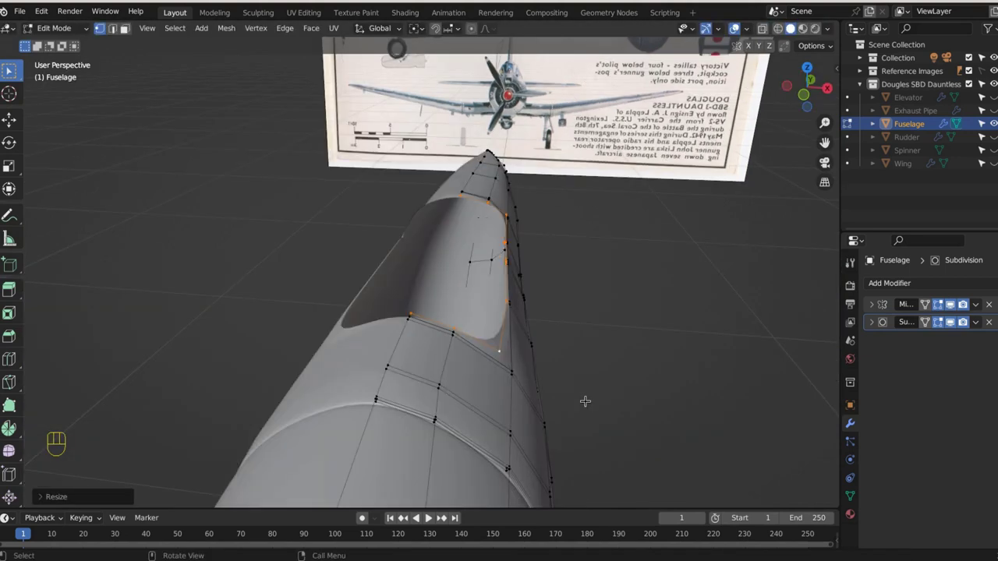
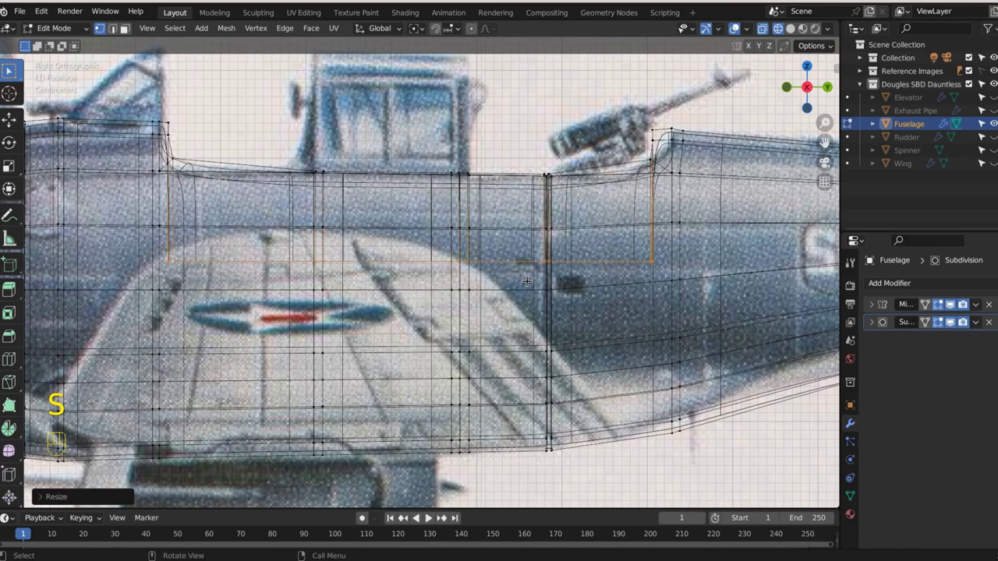
# Step: Move the flattened cockpit rim down slightly into the fuselage
pyautogui.press('g')
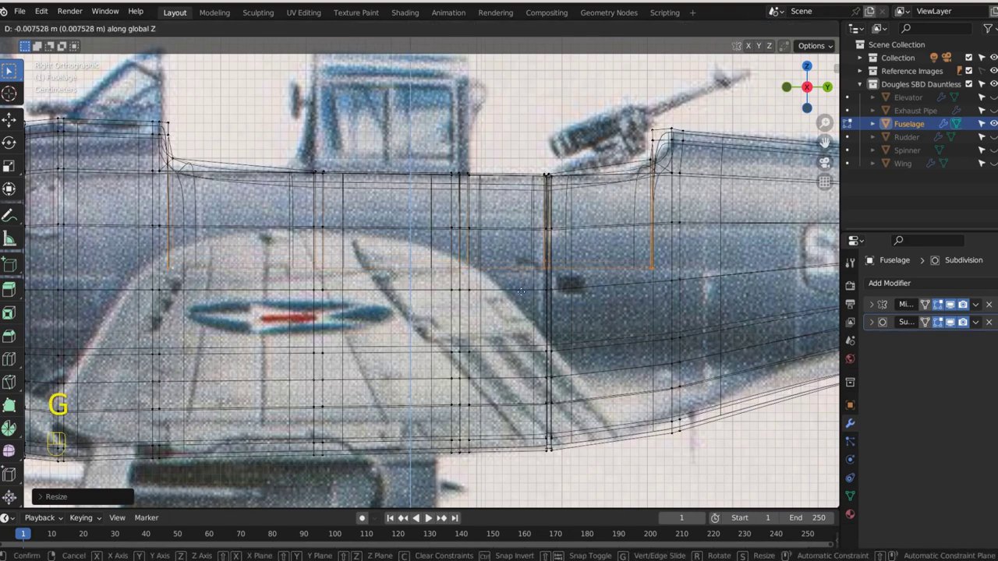
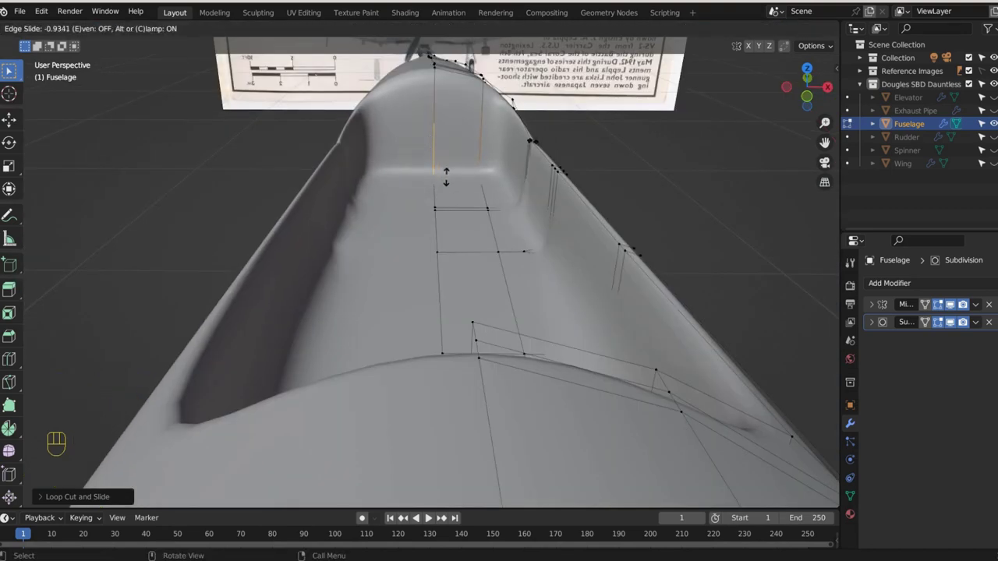
# Step: Add a loop cut in the cockpit well, then start a new loop cut around the fuselage nose
pyautogui.press('ctrl+r')
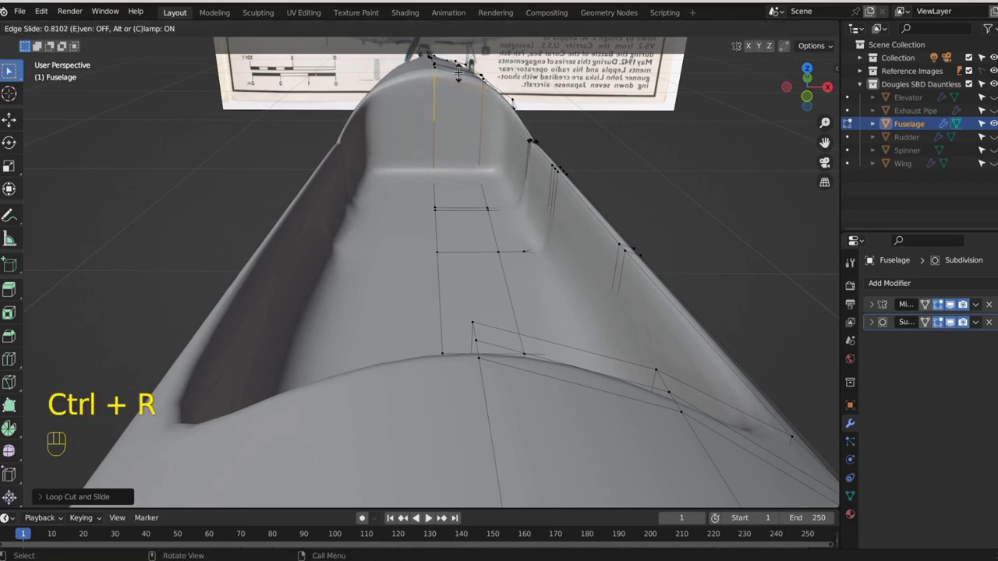
pyautogui.moveTo(475, 185); pyautogui.dragTo(684, 178)
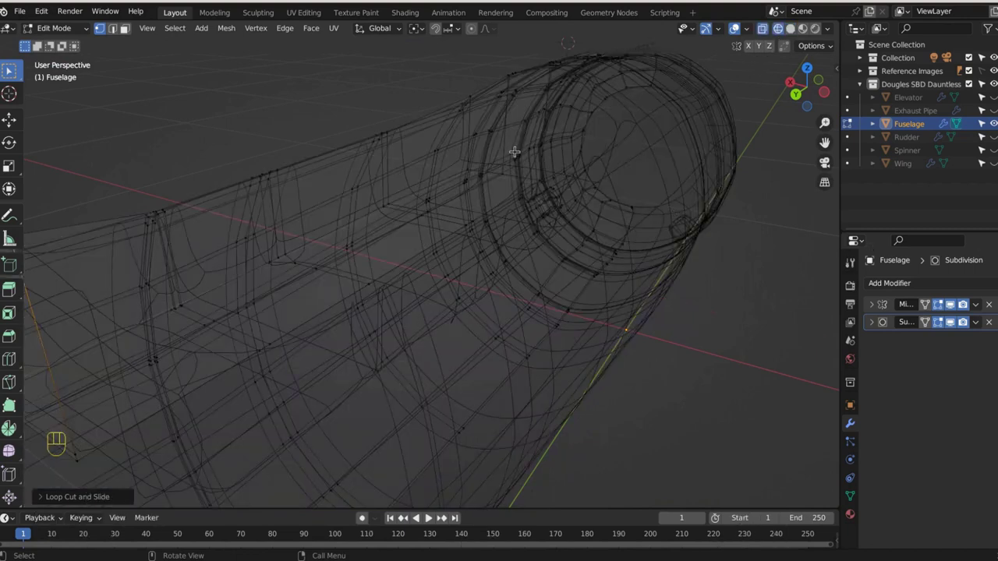
pyautogui.press('ctrl+r')
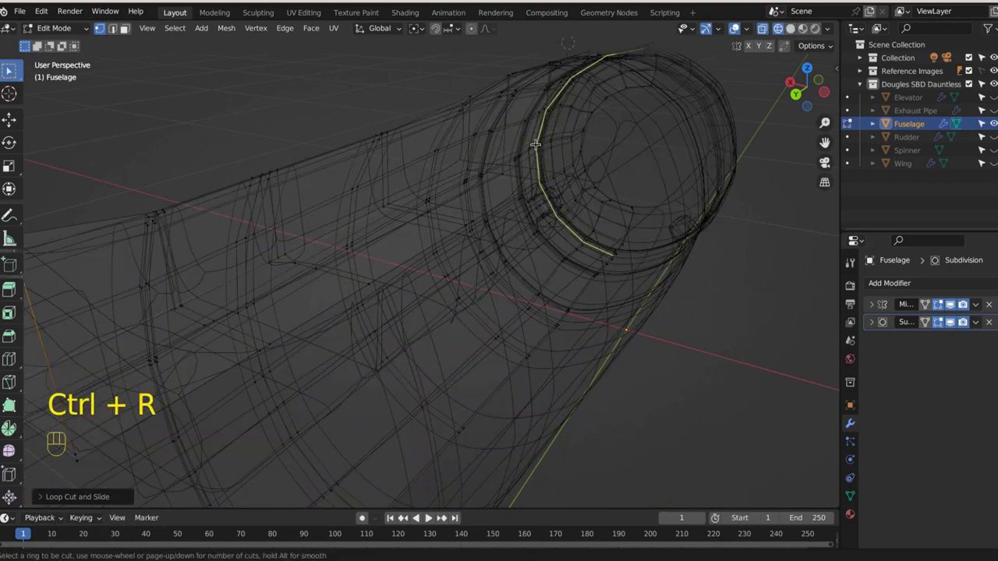
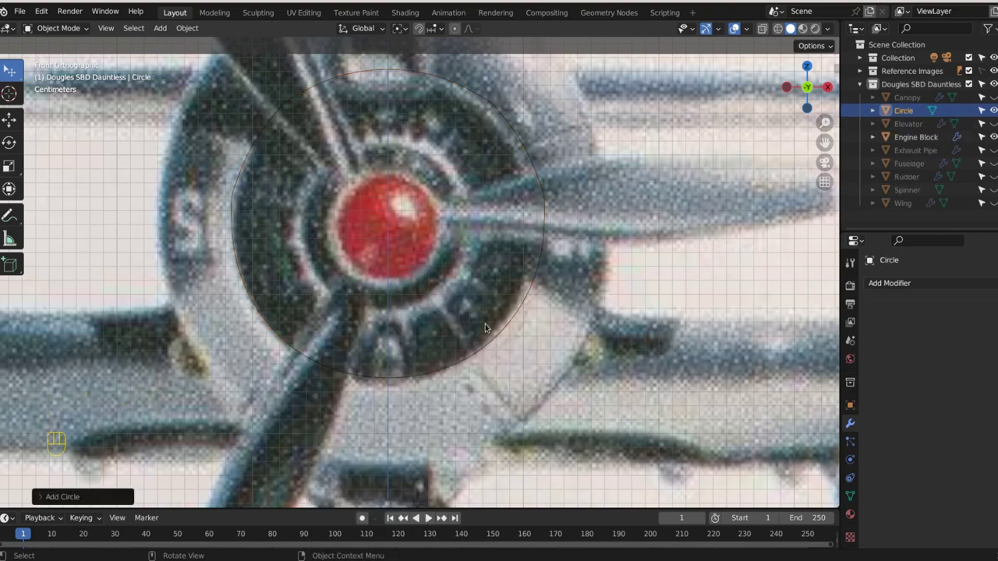
# Step: Rotate the new circle upright and size it to ring the red spinner on the reference
pyautogui.press('ctrl+z')
pyautogui.press('r')
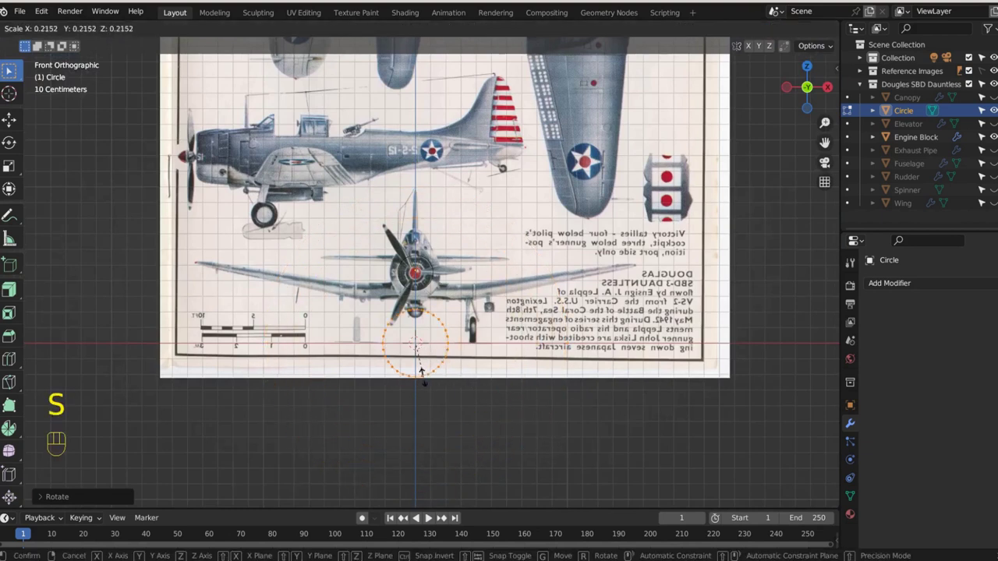
pyautogui.press('g')
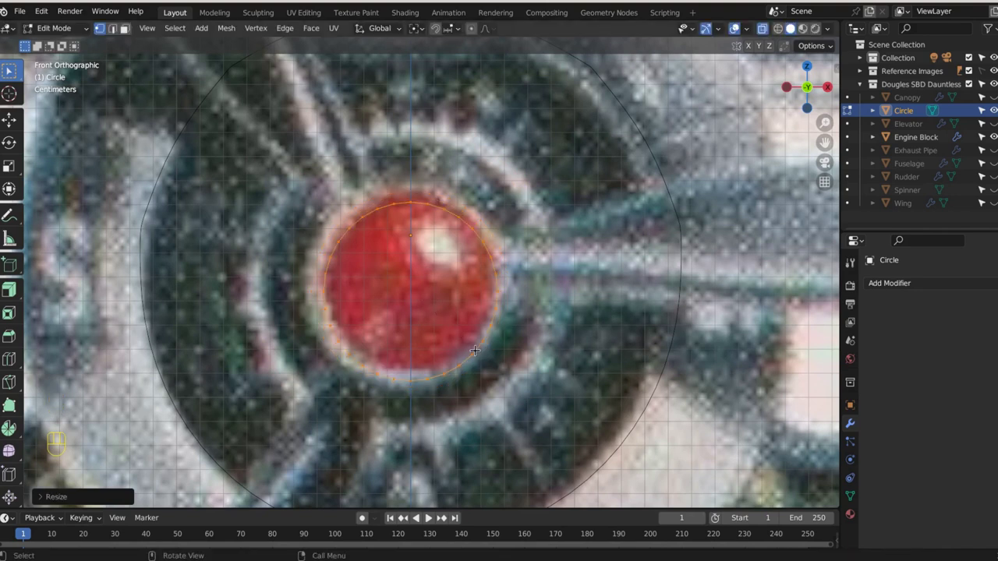
# Step: Position the ring and extrude its edge outward in front view into concentric rings
pyautogui.press('g')
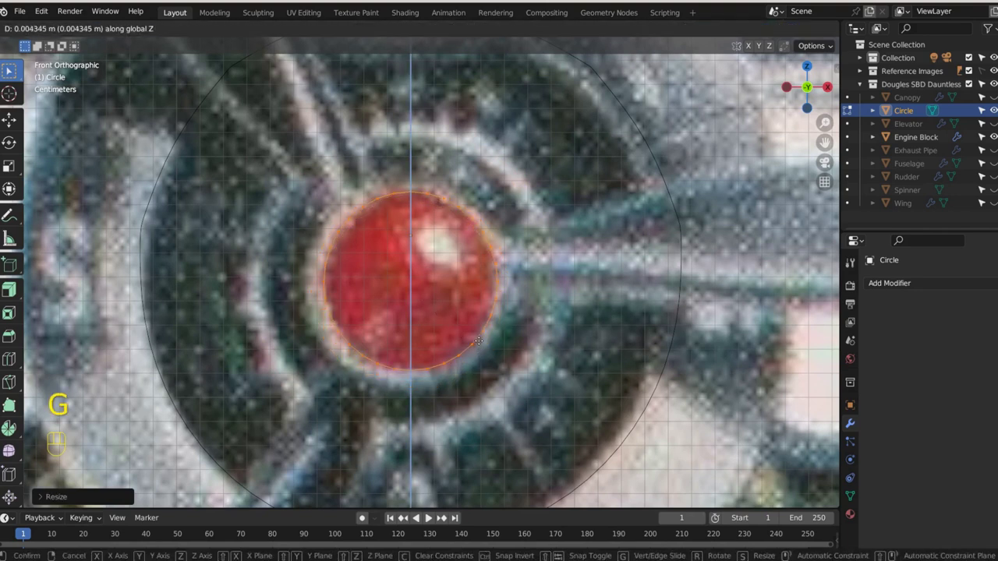
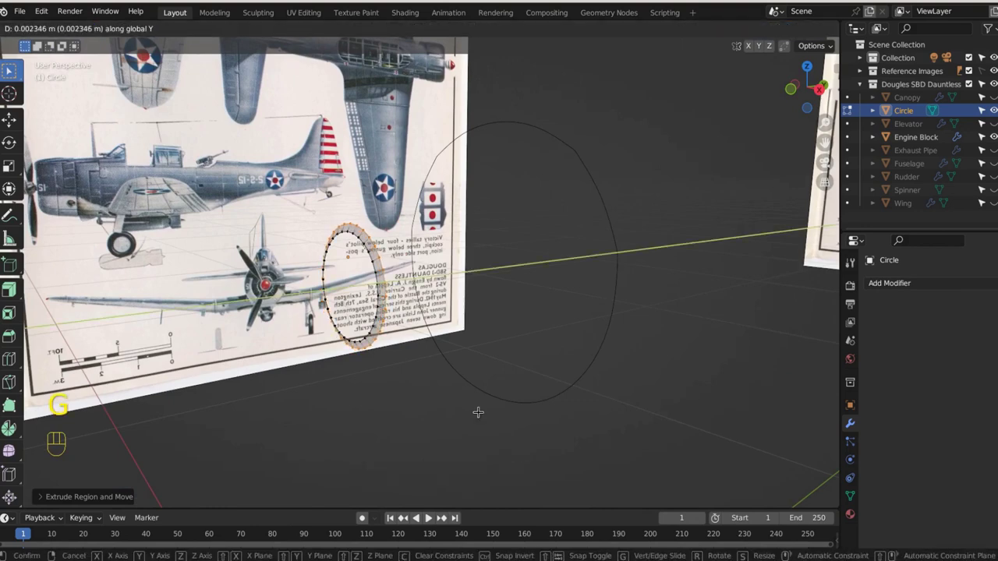
pyautogui.press('KP_1')
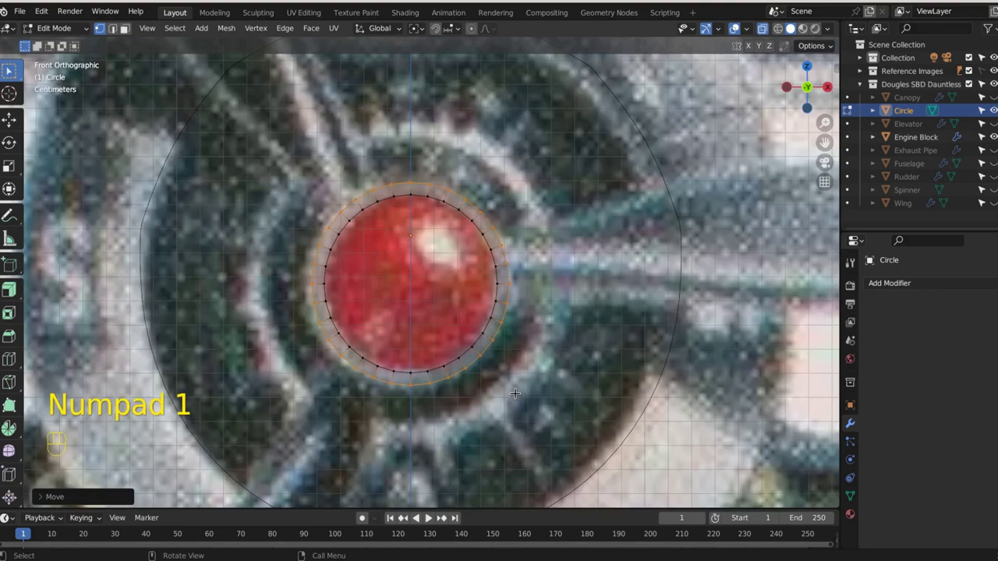
pyautogui.press('e')
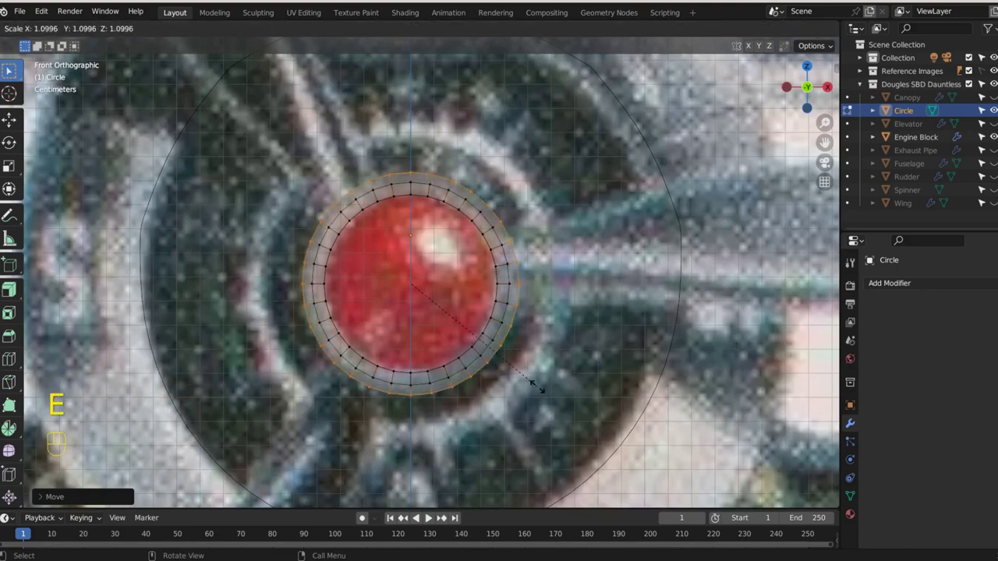
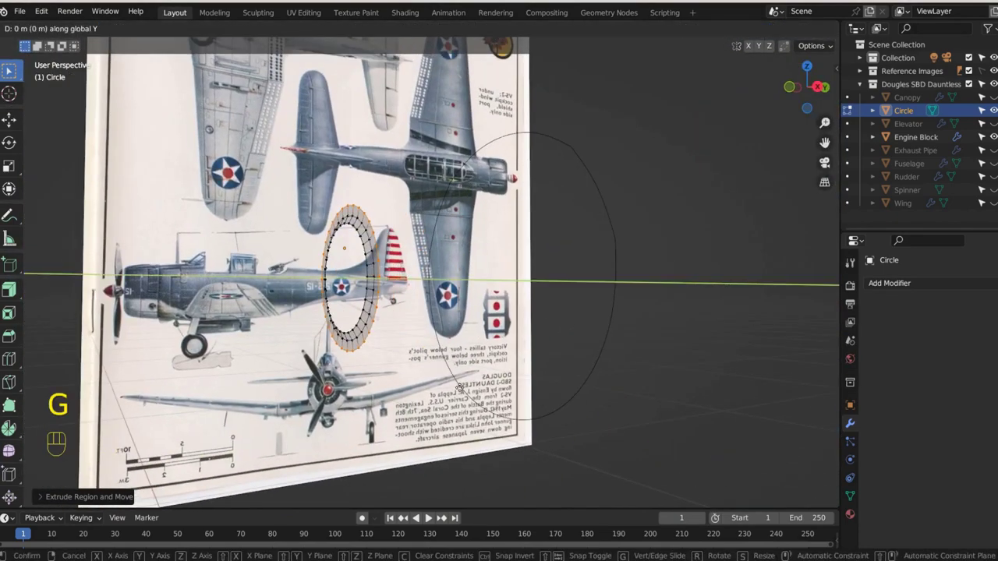
pyautogui.press('KP_1')
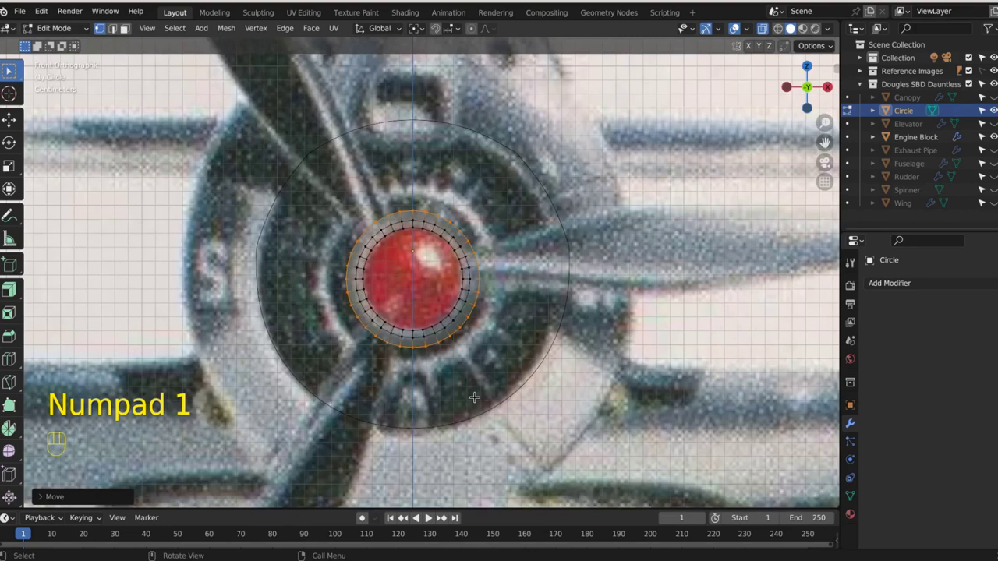
pyautogui.press('e')
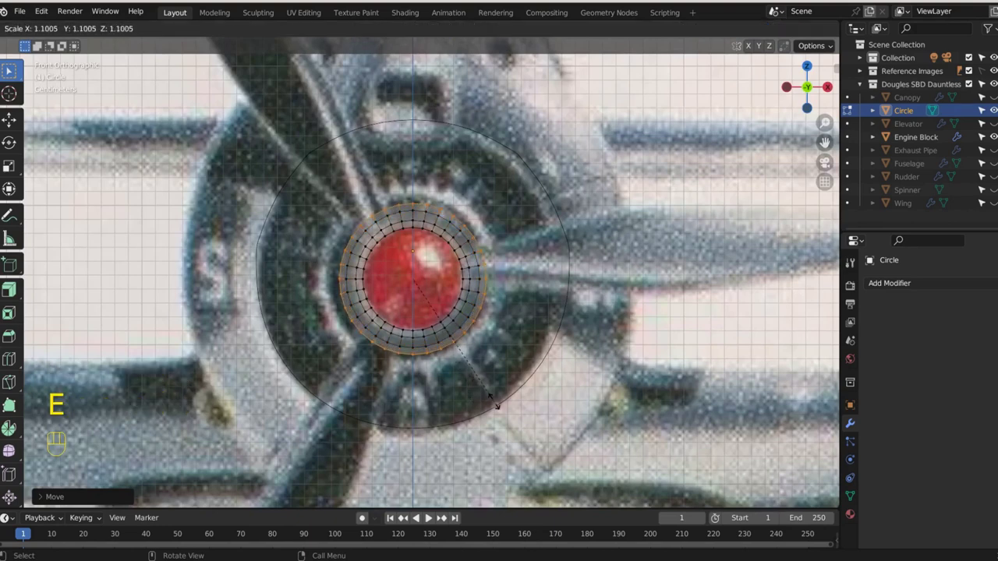
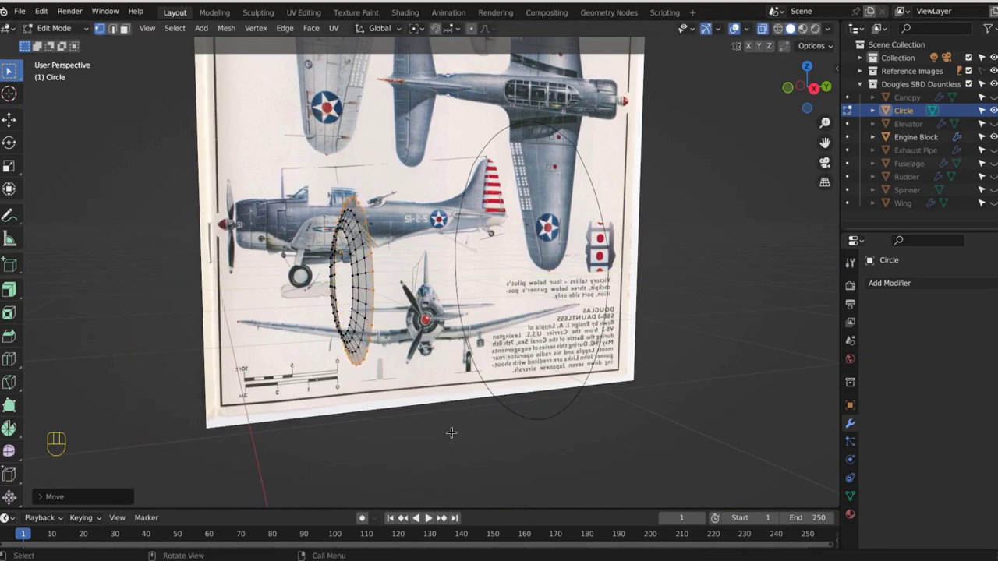
# Step: Extrude the ring further to fit the reference nose and select its outer edge loop
pyautogui.press('KP_1')
pyautogui.press('e')
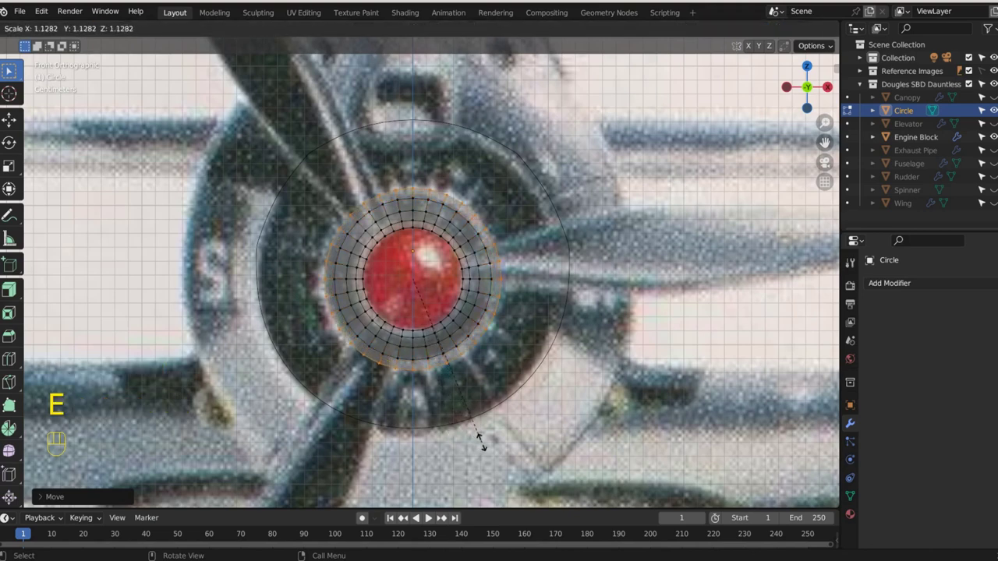
pyautogui.press('KP_1')
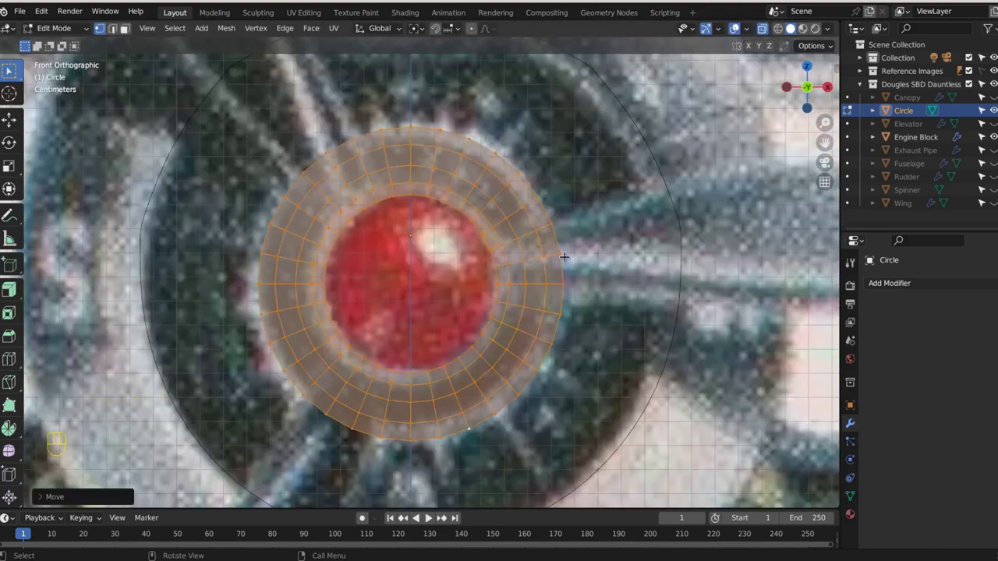
pyautogui.click(561, 252)
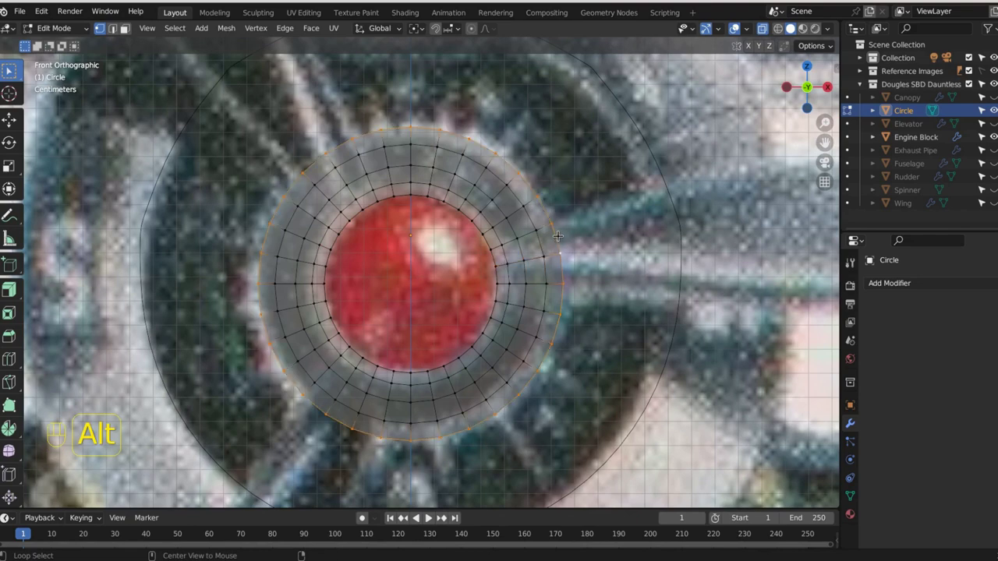
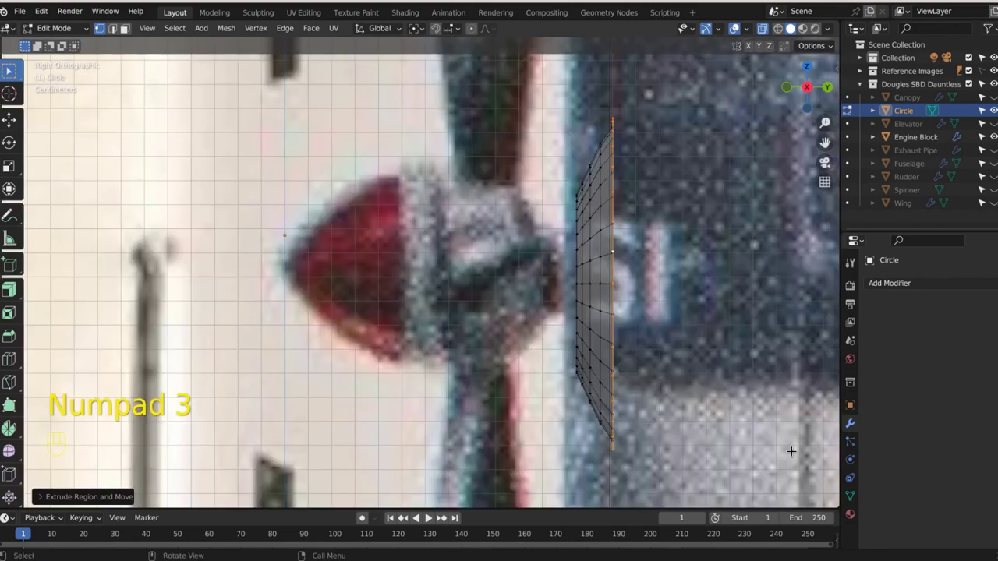
# Step: Push the extruded outer rim further back along Y and return to front view
pyautogui.press('g')
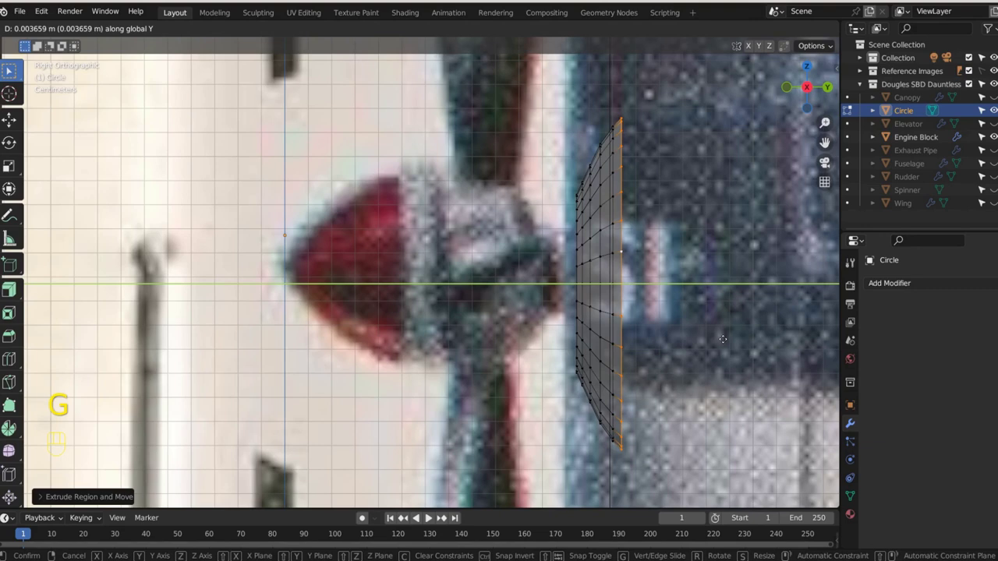
pyautogui.press('KP_1')
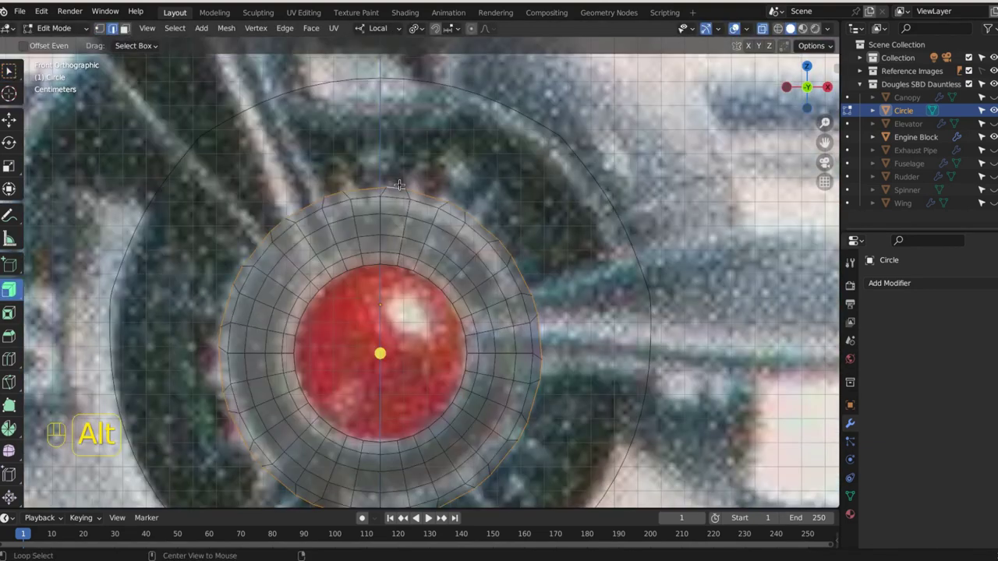
# Step: Box-select the faces around the ring's outer rim for checker deselecting
pyautogui.moveTo(176, 38); pyautogui.dragTo(448, 439)
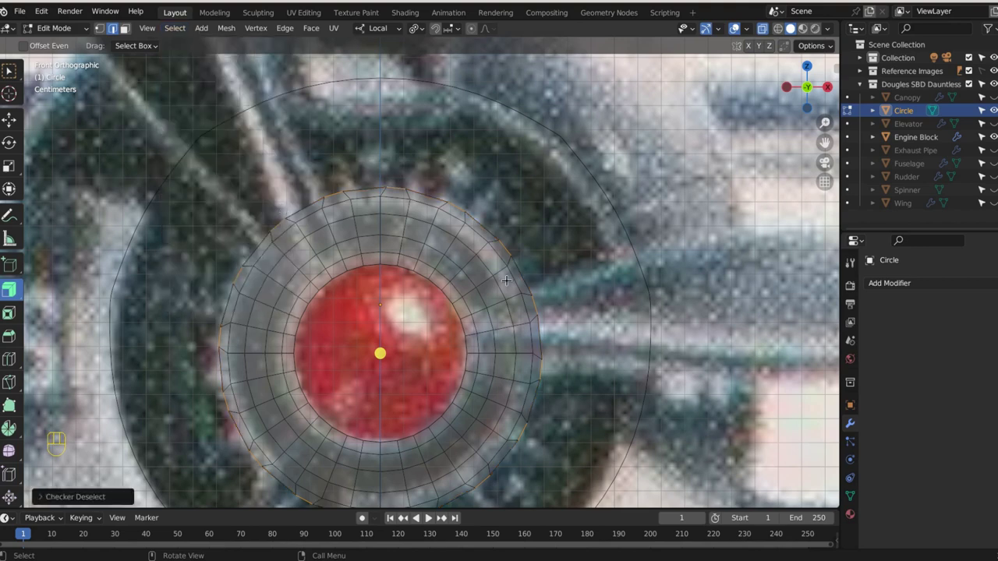
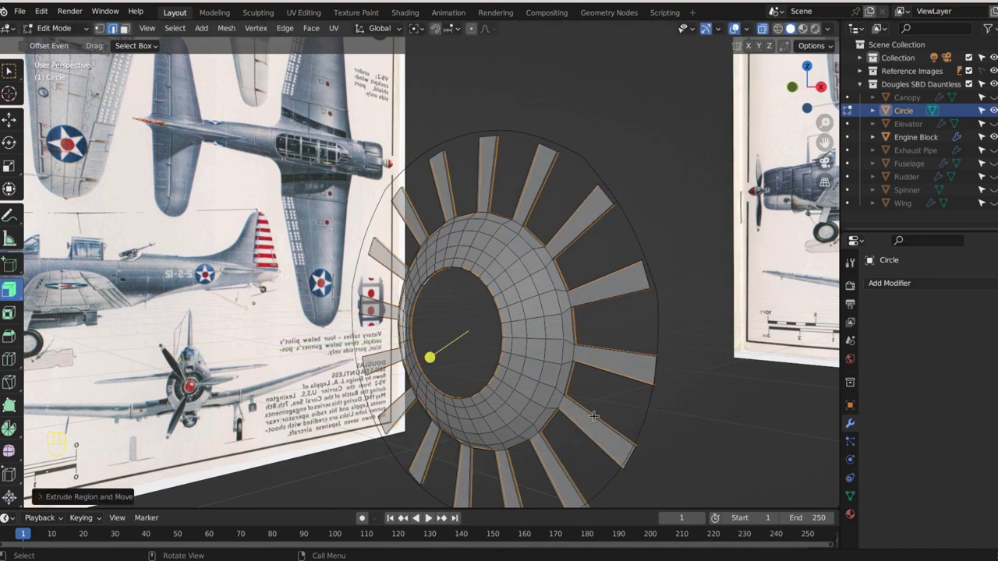
# Step: Give the finned ring a level-2 Subdivision modifier and smooth shading, then start a tightening loop cut
pyautogui.press('ctrl+2')
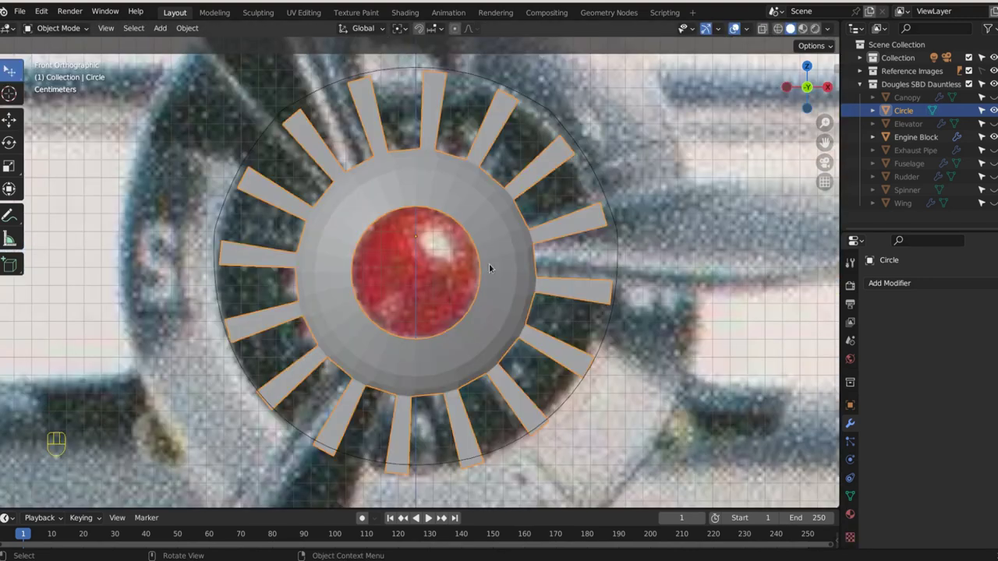
pyautogui.press('ctrl+2')
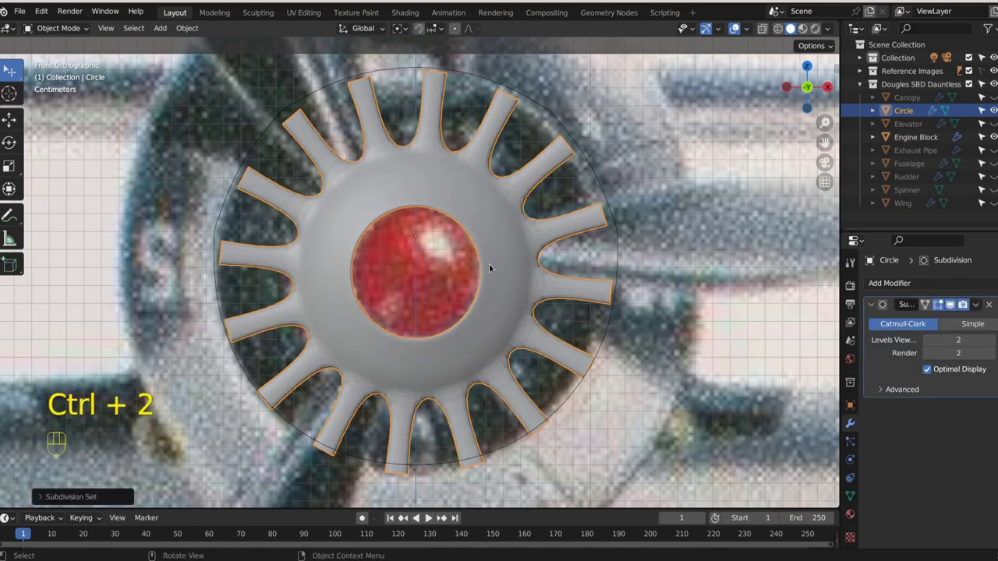
pyautogui.click(492, 267)
pyautogui.rightClick(492, 268)
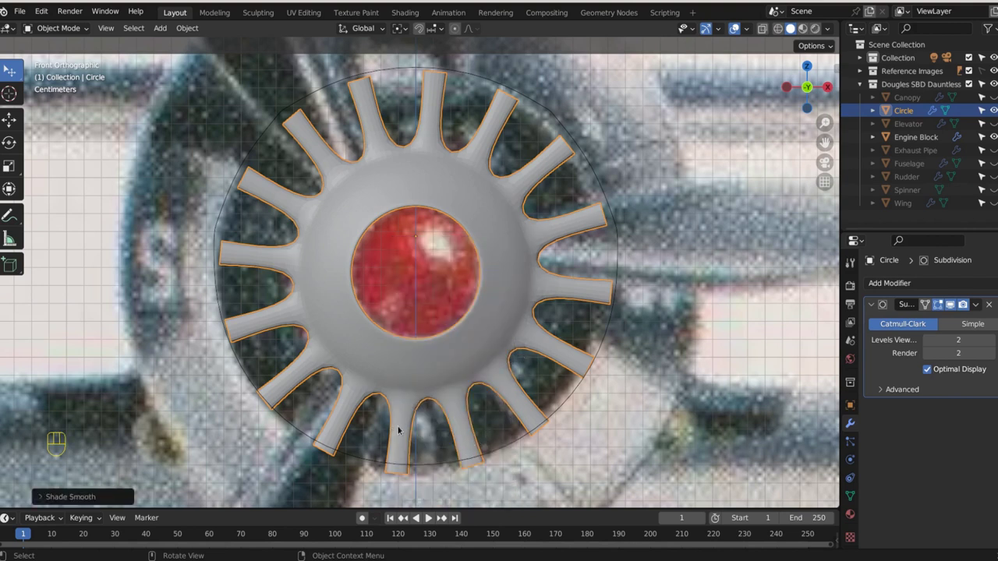
pyautogui.press('ctrl+r')
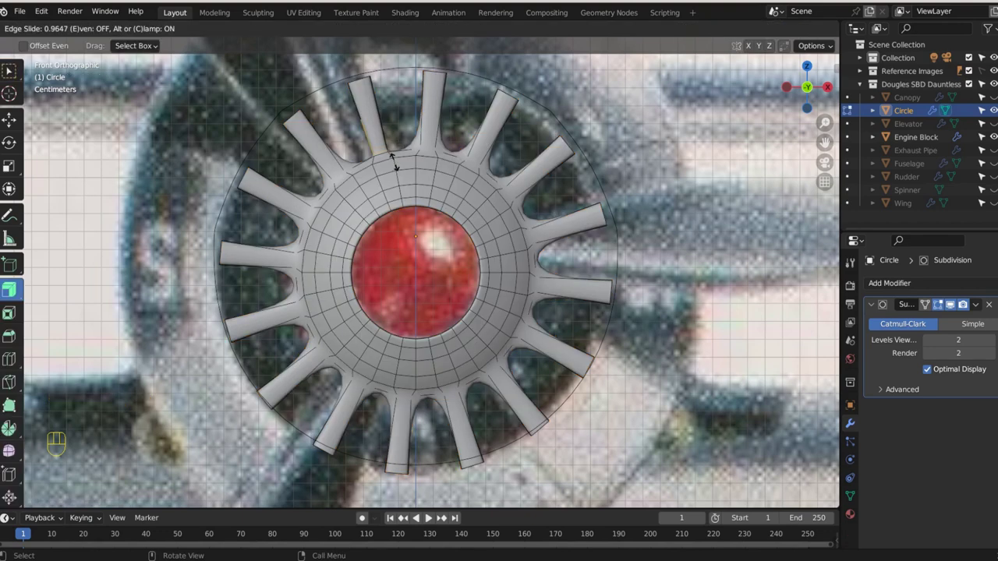
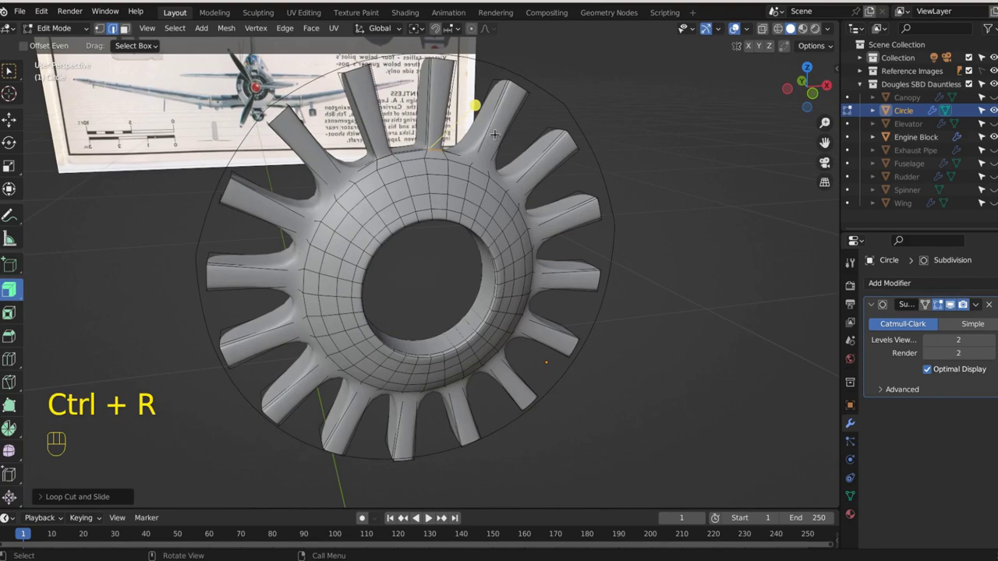
# Step: Add supporting edge loops across the first several fins to keep them crisp
pyautogui.press('ctrl+r')
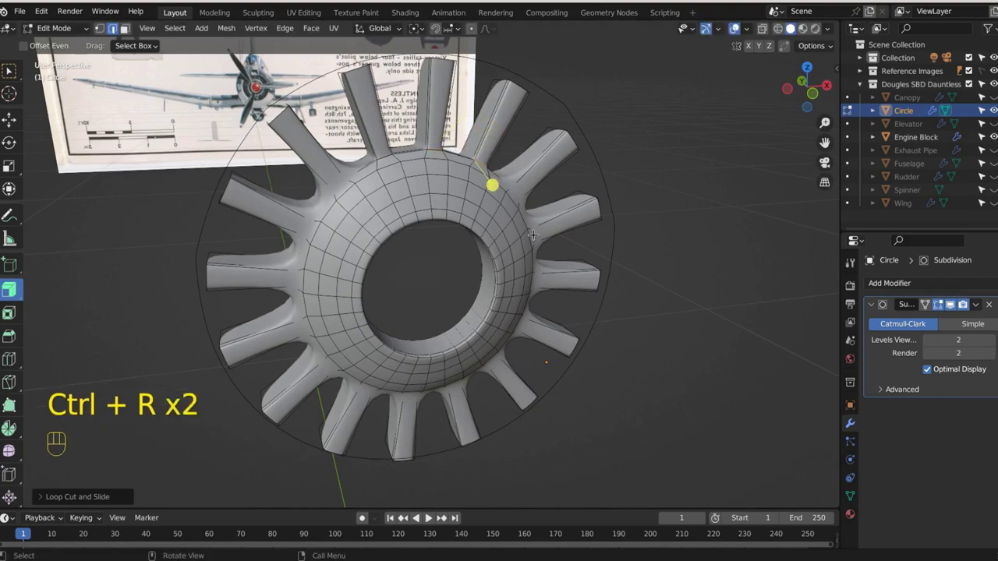
pyautogui.moveTo(519, 237); pyautogui.dragTo(471, 213)
pyautogui.press('ctrl+r')
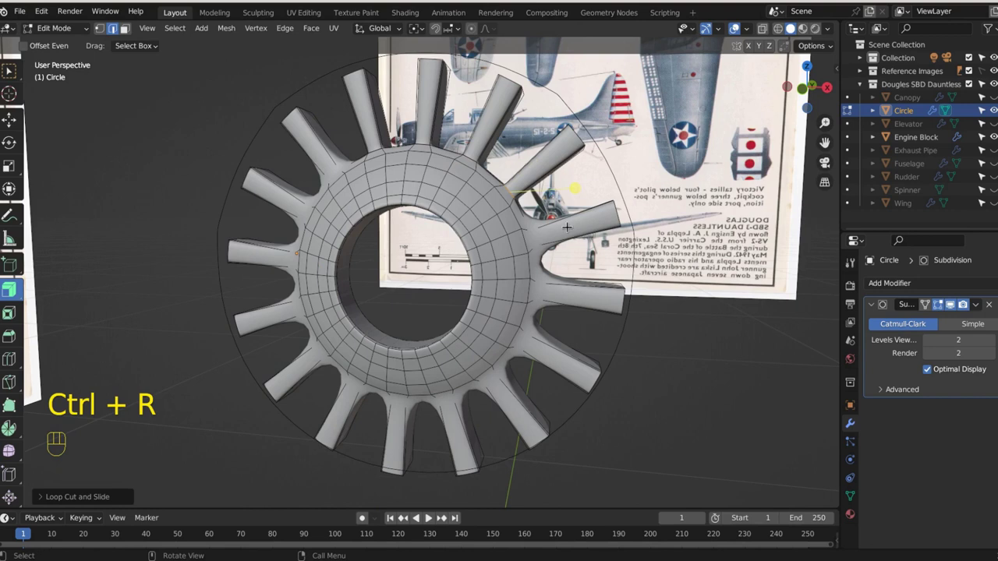
pyautogui.press('ctrl+r')
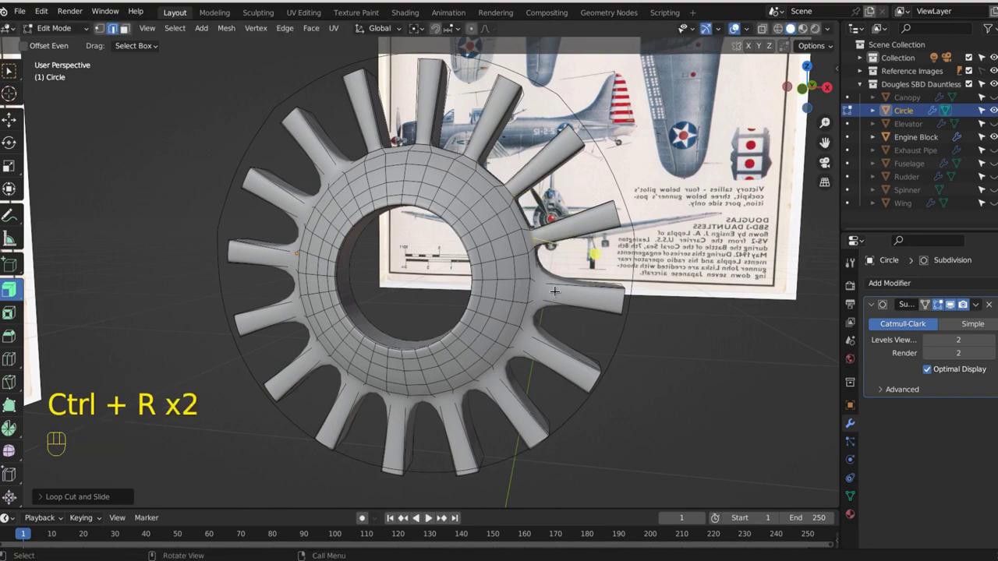
pyautogui.press('ctrl+r')
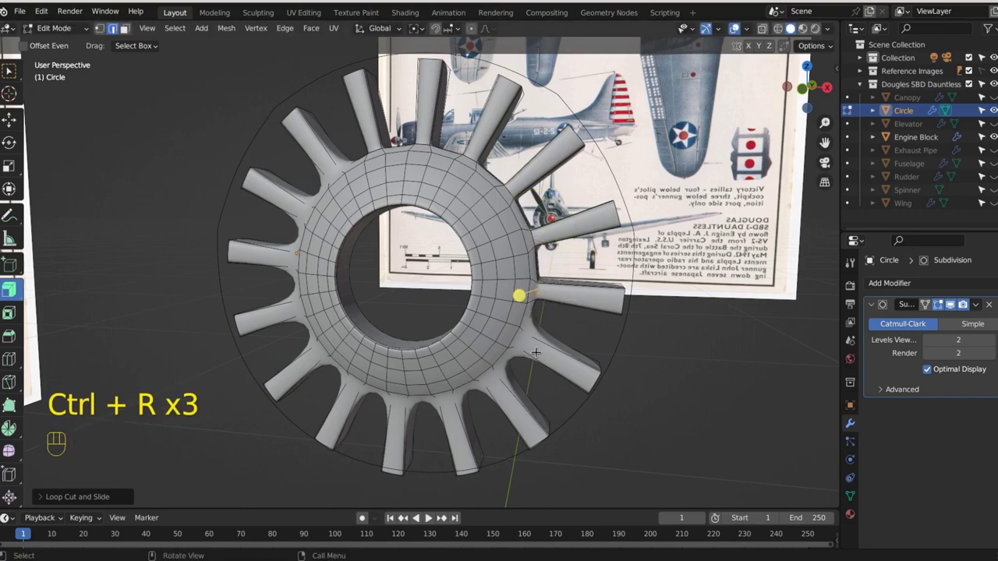
pyautogui.press('ctrl+r')
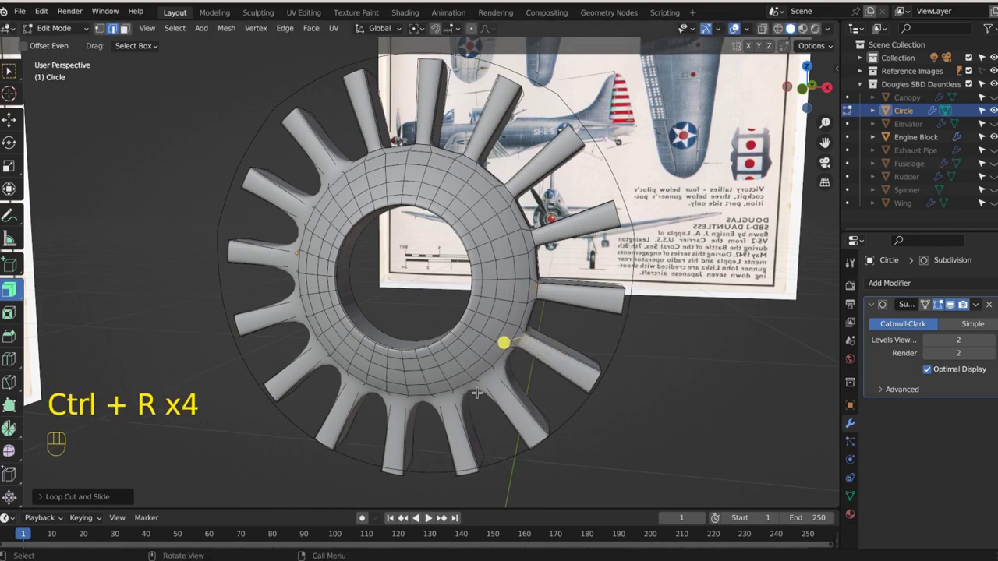
# Step: Add supporting loops across the remaining fins and one around the engine's central ring
pyautogui.press('ctrl+r')
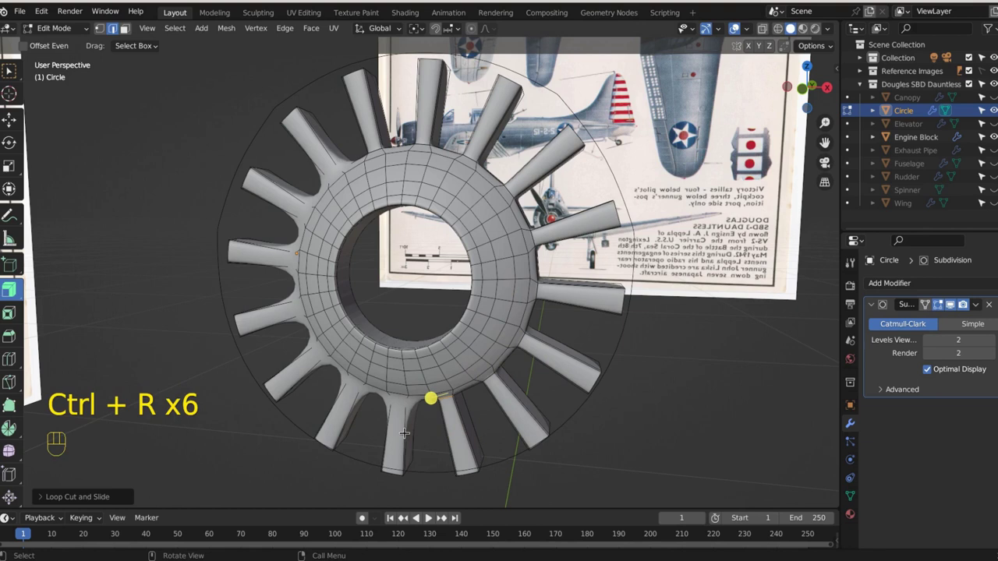
pyautogui.press('ctrl+r')
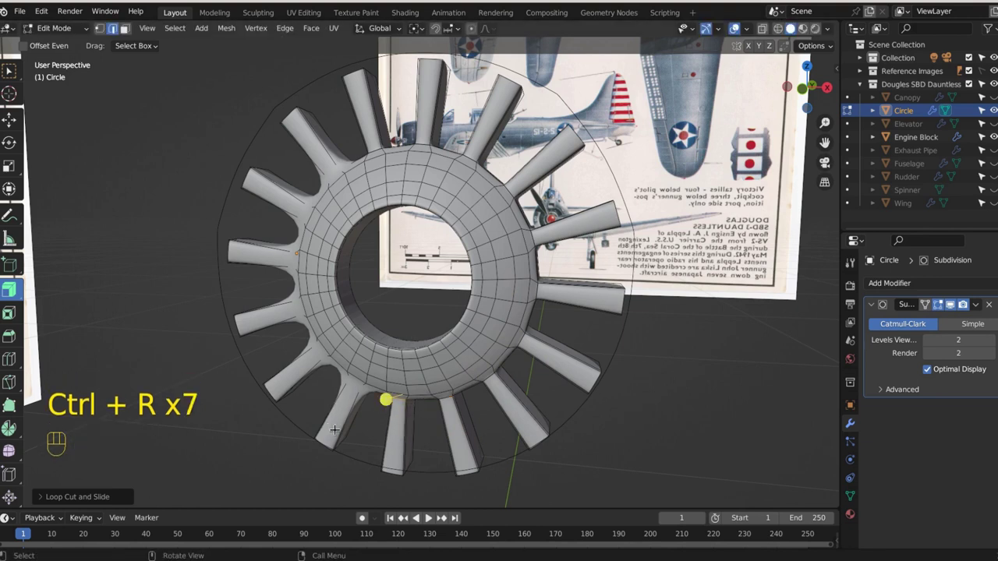
pyautogui.press('ctrl+r')
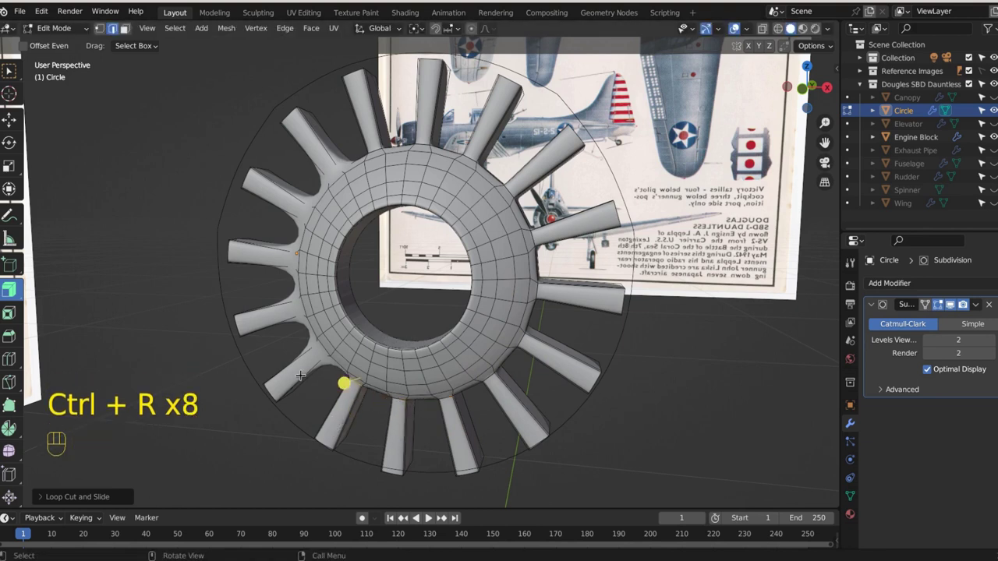
pyautogui.press('ctrl+r')
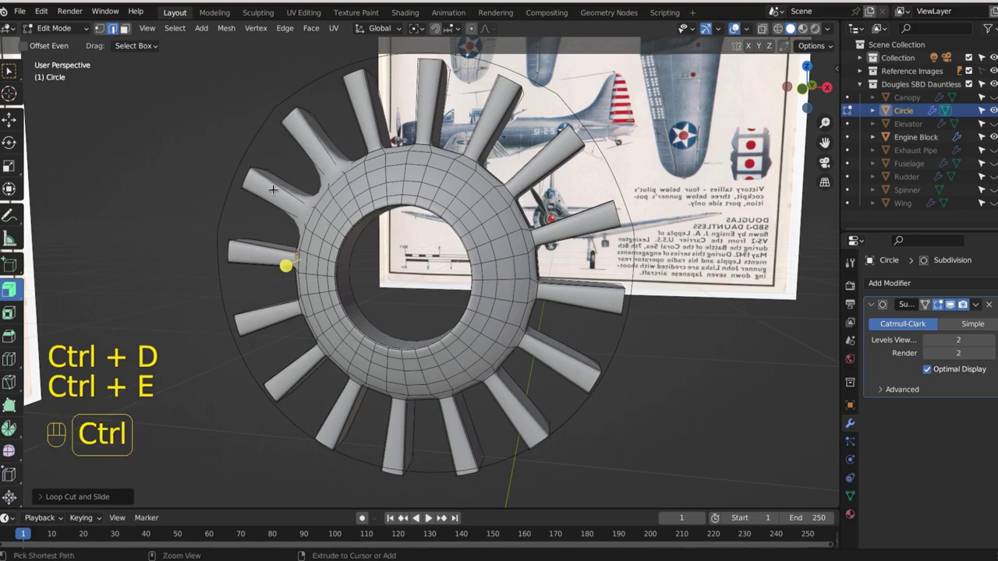
pyautogui.press('ctrl+r')
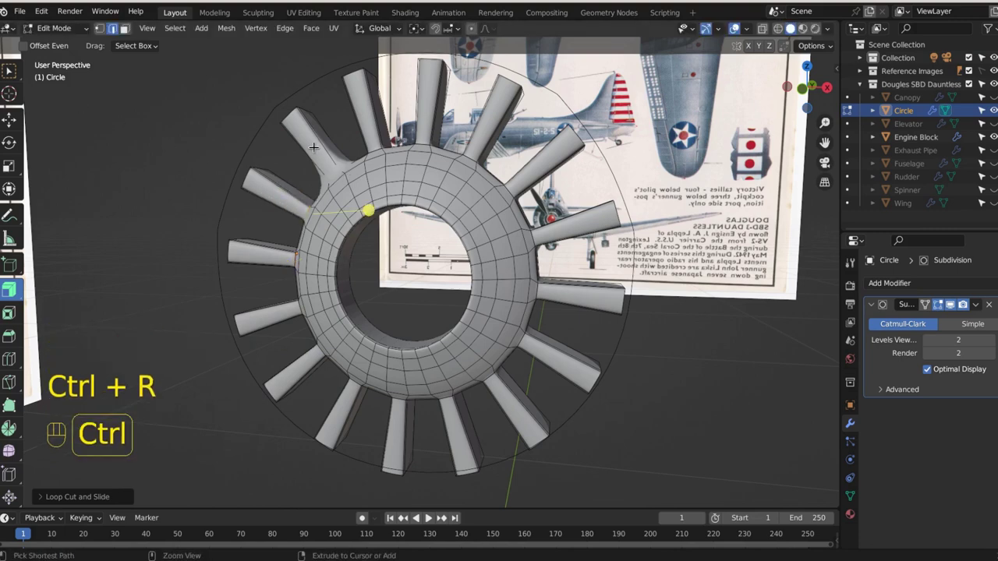
pyautogui.press('ctrl+r')
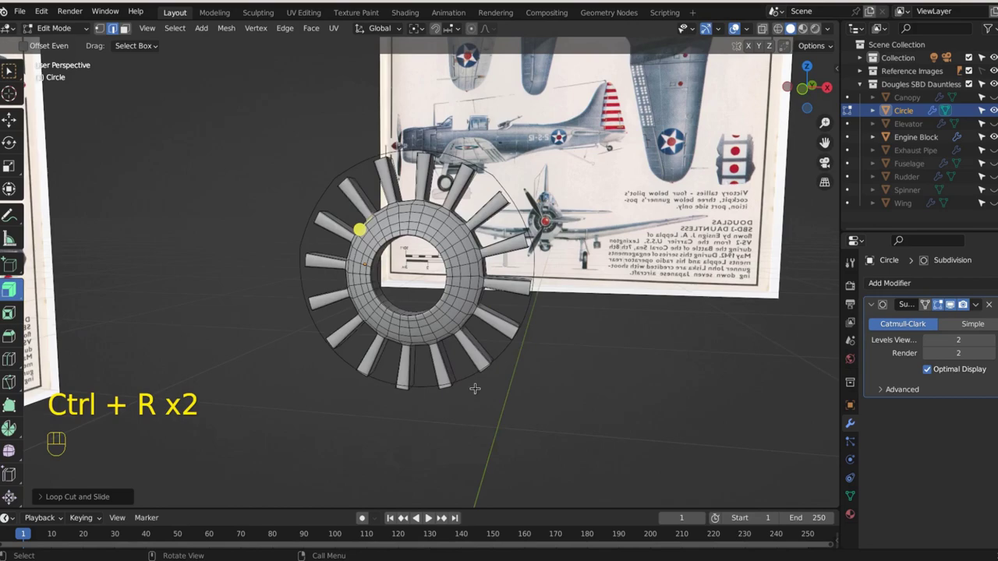
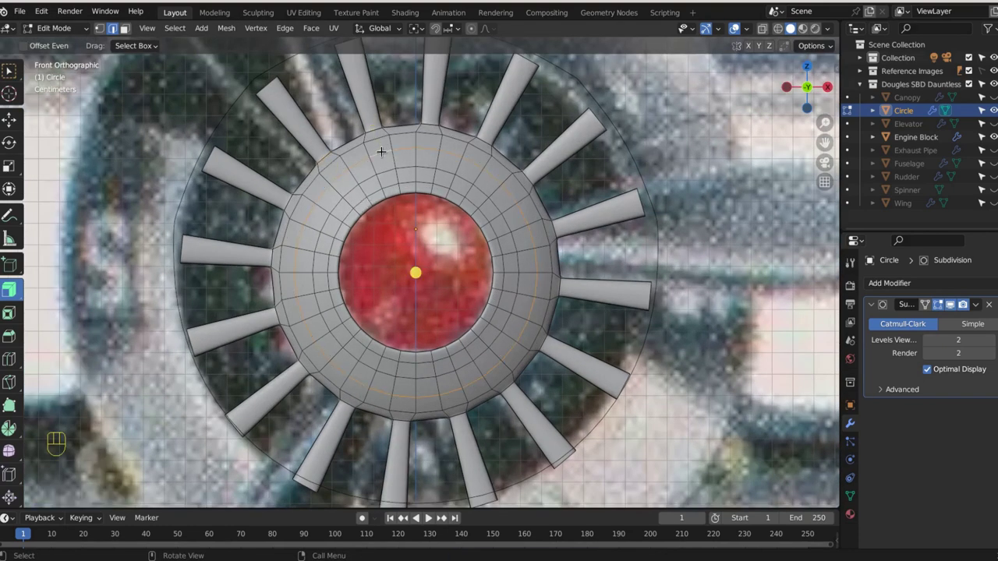
# Step: Duplicate the ring faces and separate them into Circle.001, selecting its panel faces
pyautogui.press('shift+d')
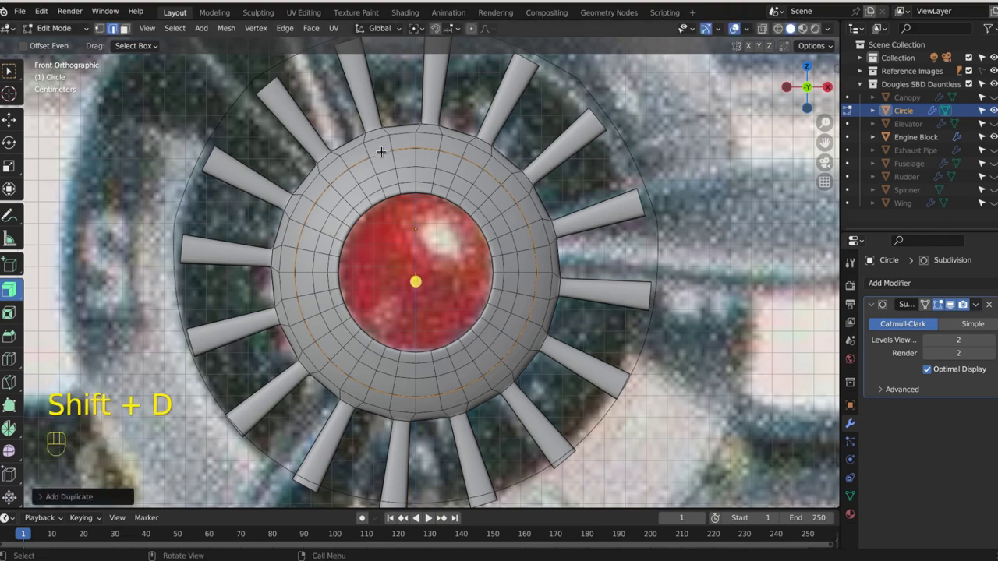
pyautogui.press('p')
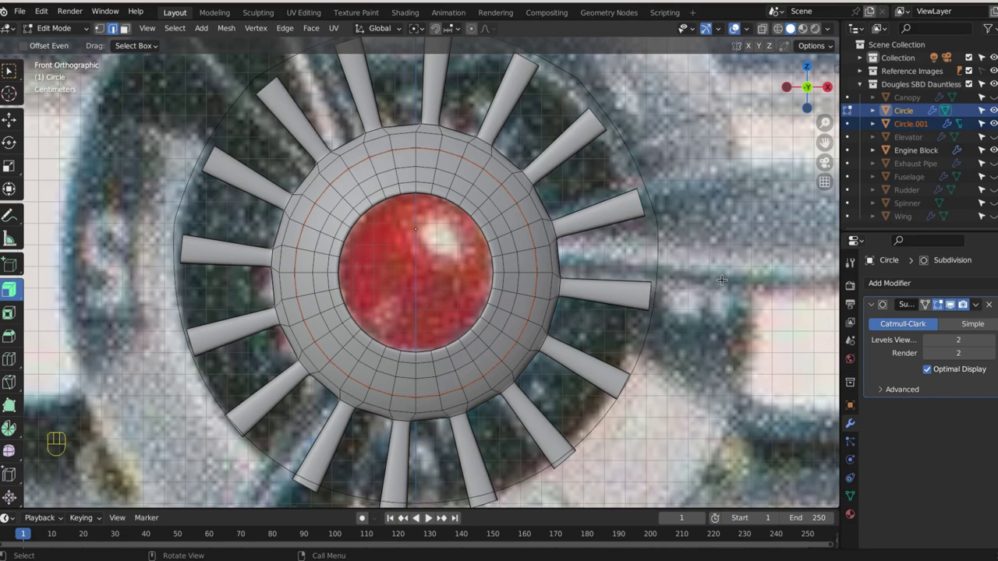
pyautogui.moveTo(669, 248); pyautogui.dragTo(538, 256)
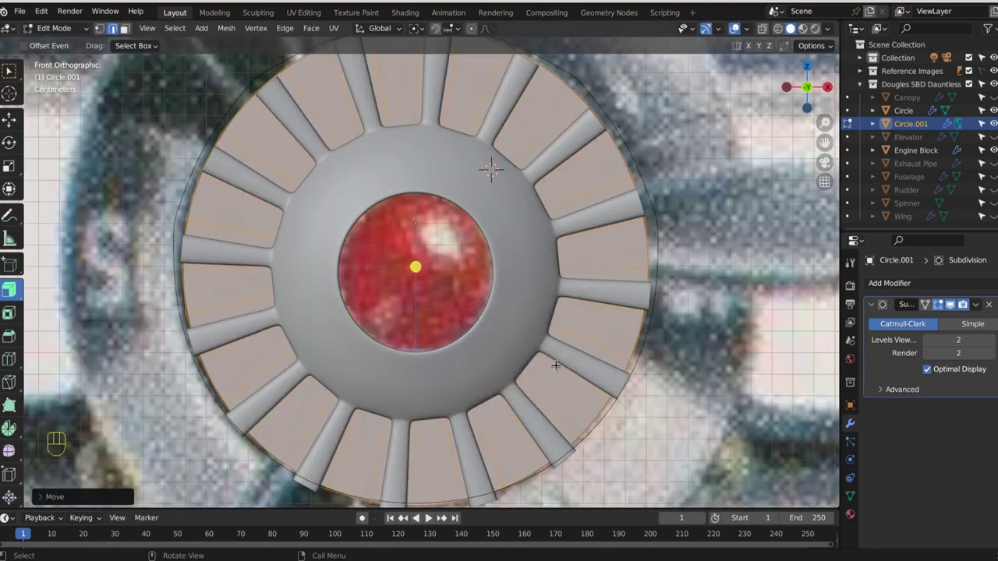
# Step: Loop-cut the cowling panels and bevel two loops into recessed grooves
pyautogui.press('ctrl+r')
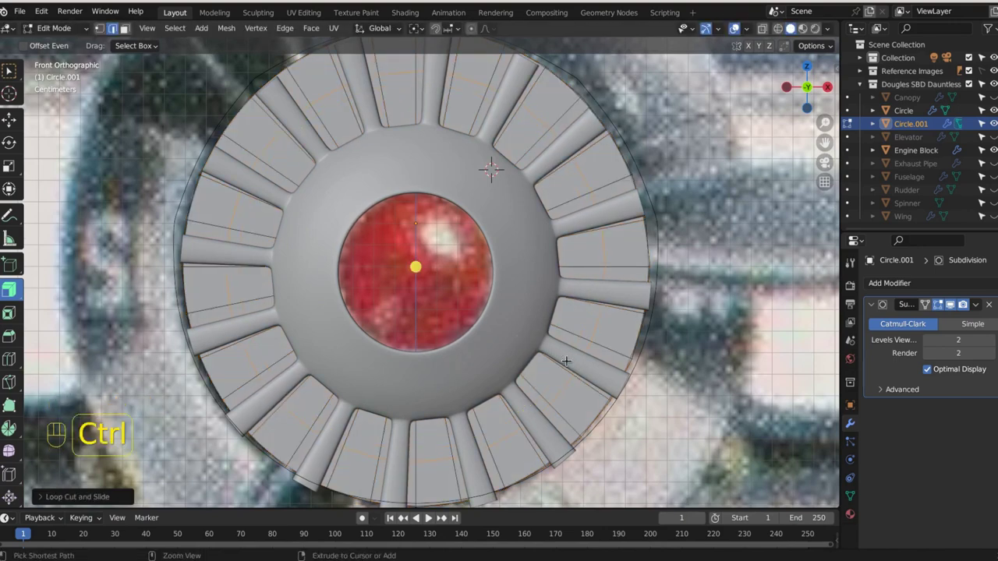
pyautogui.press('ctrl+b')
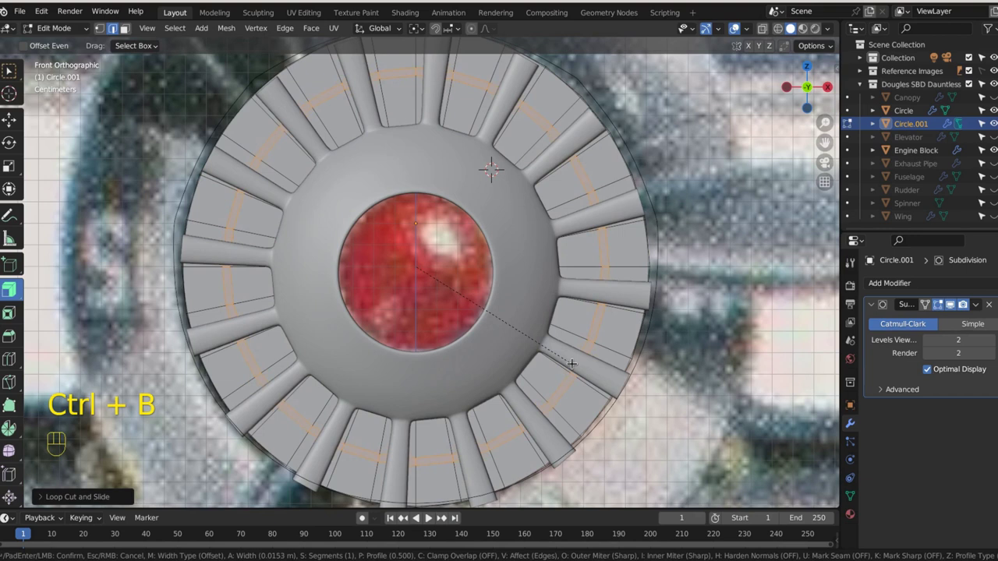
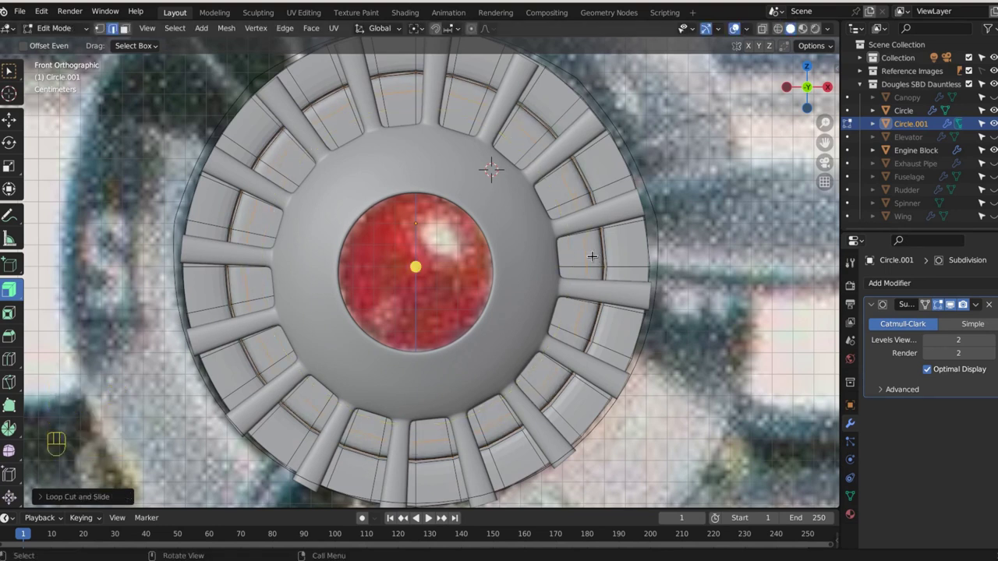
pyautogui.press('ctrl+b')
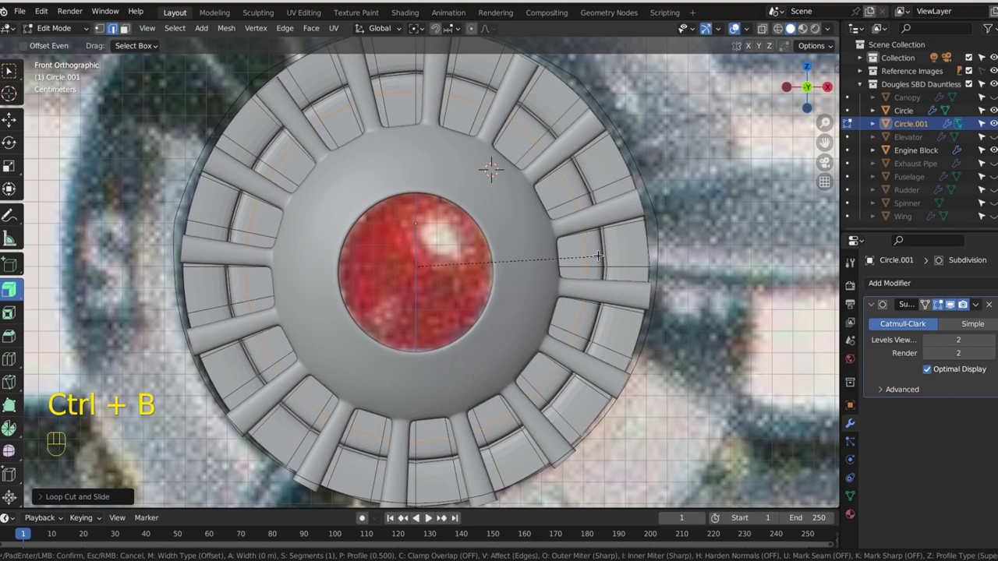
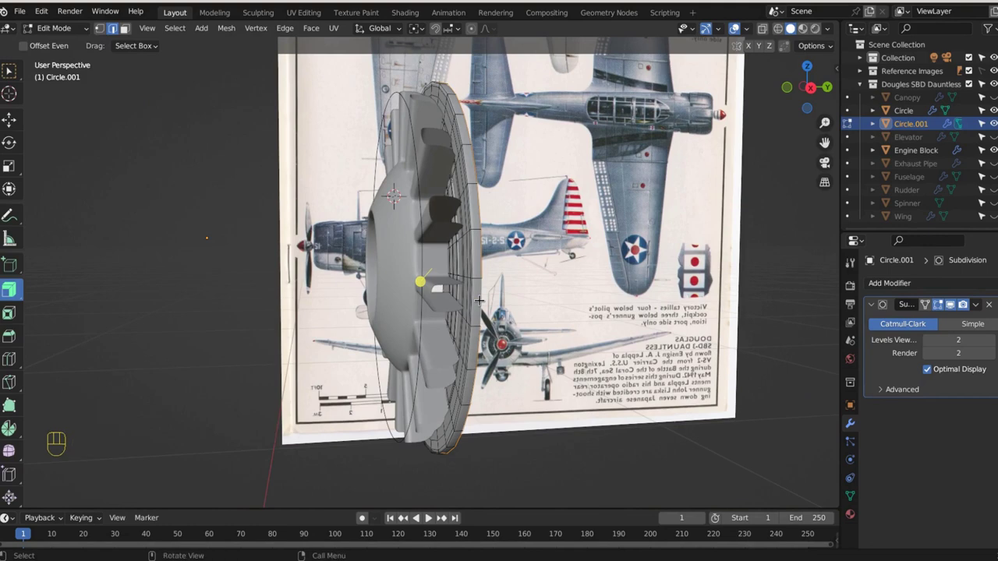
# Step: From right view, extrude the cowling rim backward into a long cylindrical shell
pyautogui.press('KP_3')
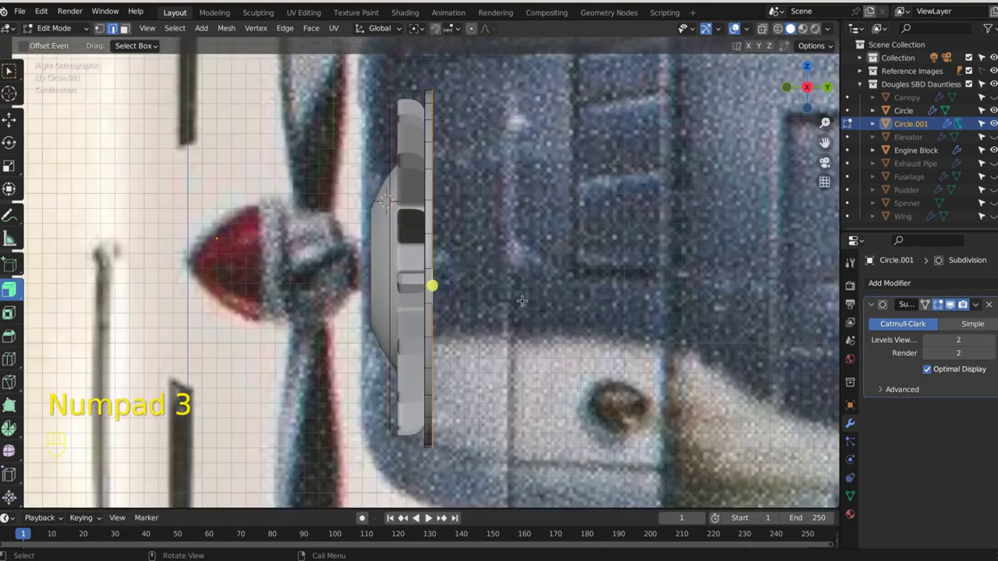
pyautogui.press('e')
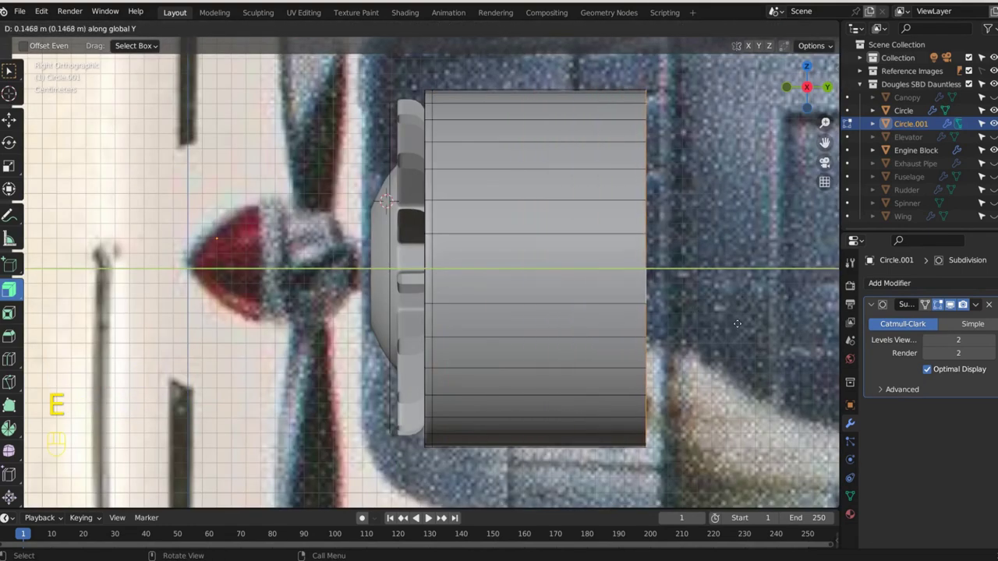
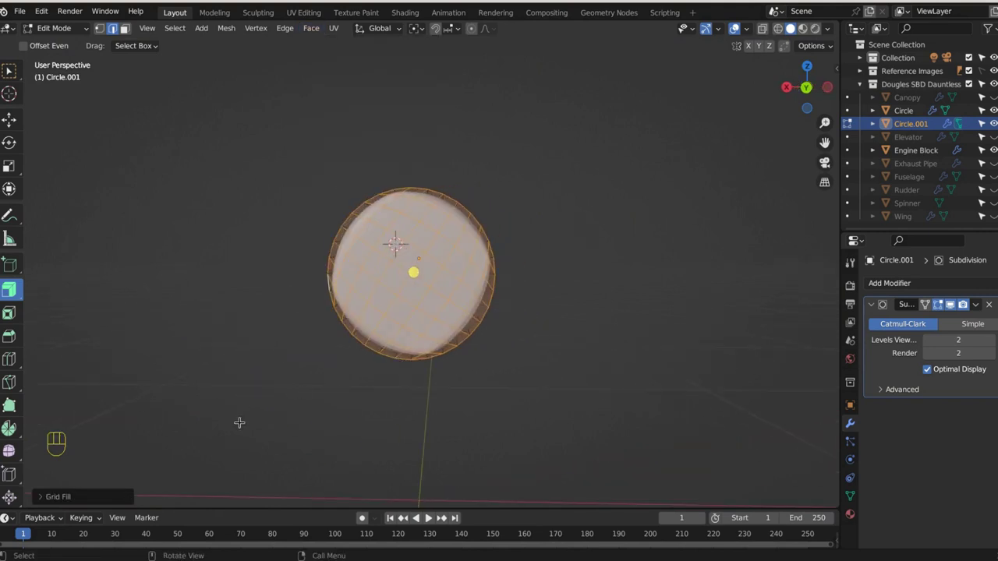
# Step: View the back end head-on and adjust the cap's Grid Fill layout options
pyautogui.press('ctrl+KP_1')
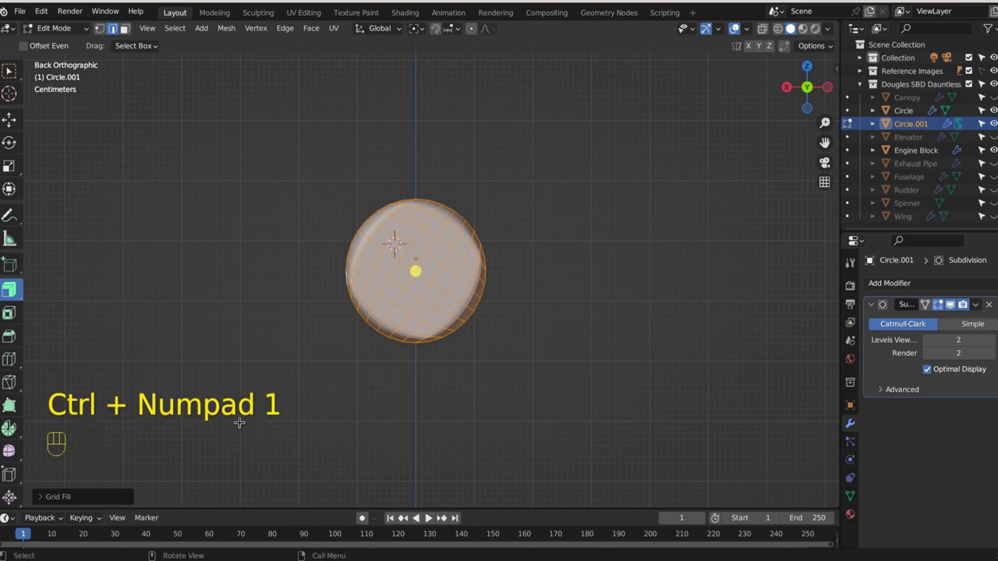
pyautogui.click(43, 501)
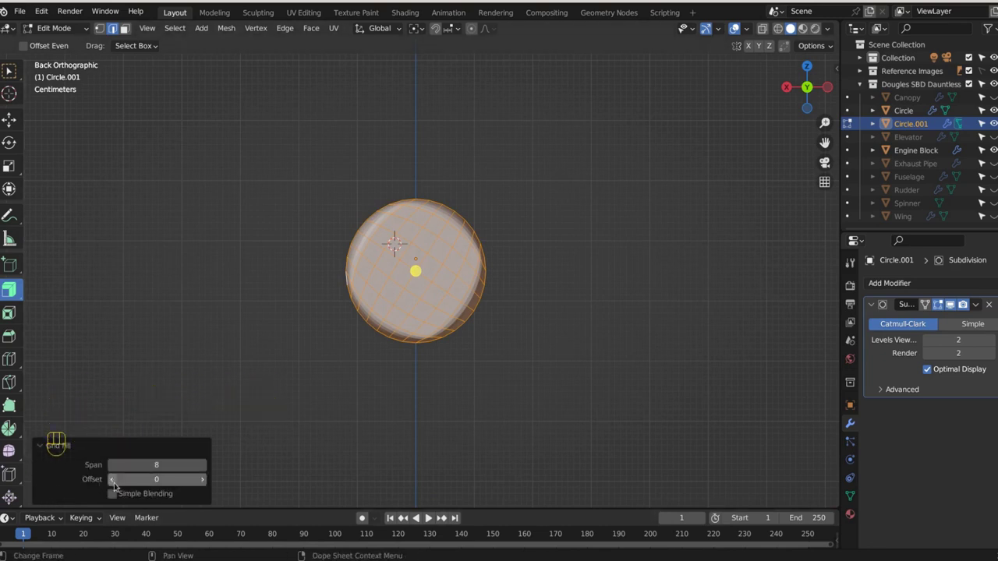
pyautogui.click(114, 483)
pyautogui.click(115, 483)
pyautogui.click(114, 483)
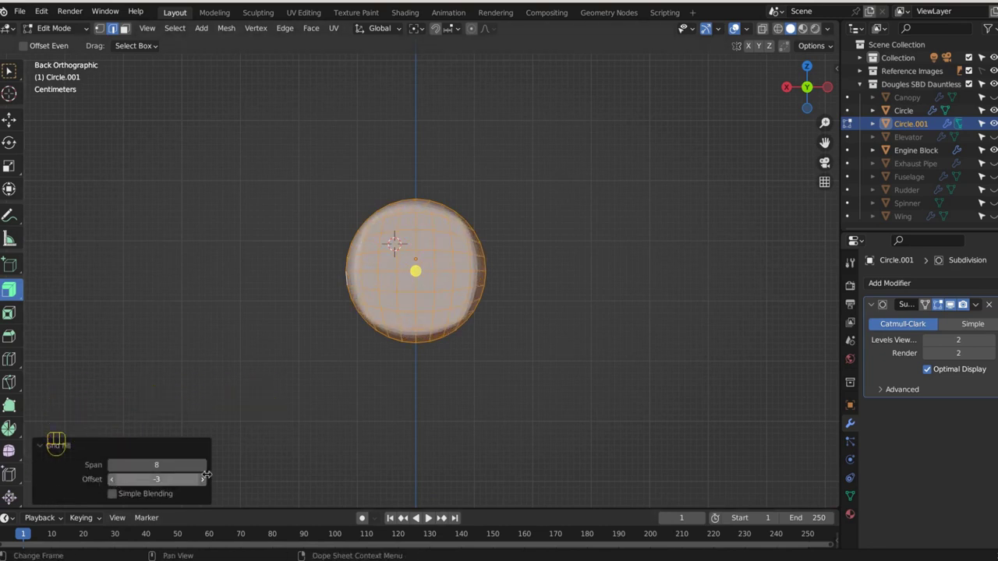
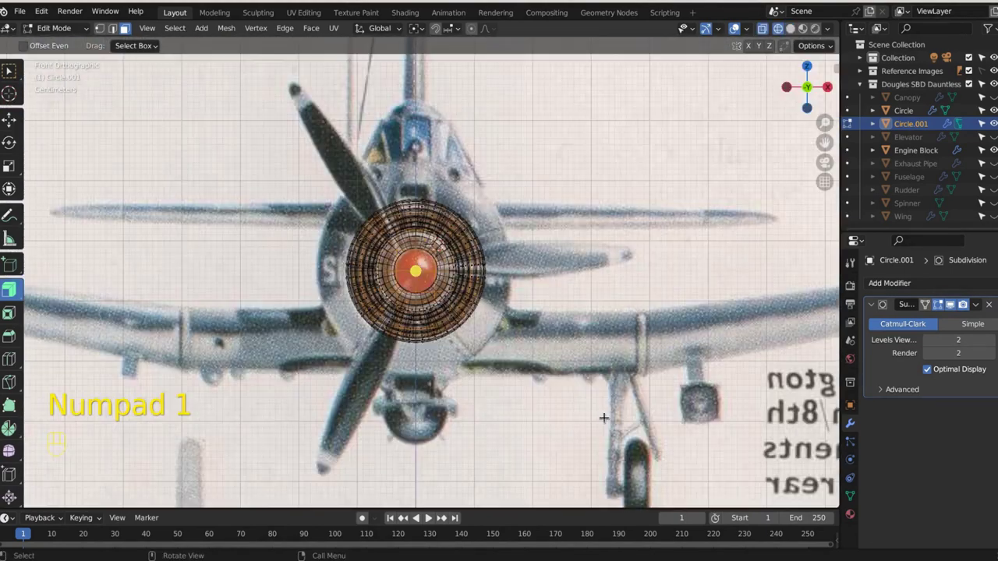
# Step: Scale Circle.001 up in front view until it covers the reference nose outline
pyautogui.press('s')
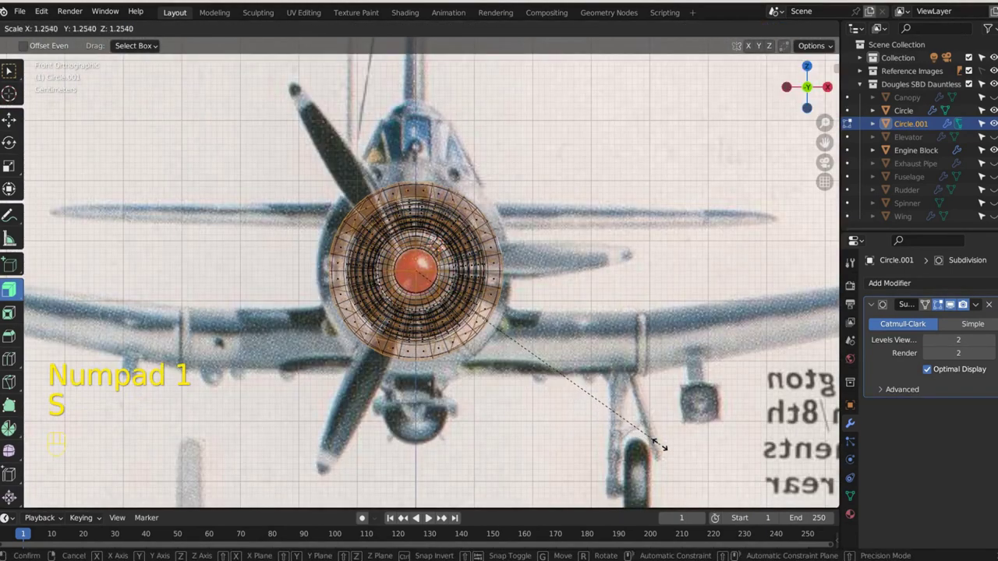
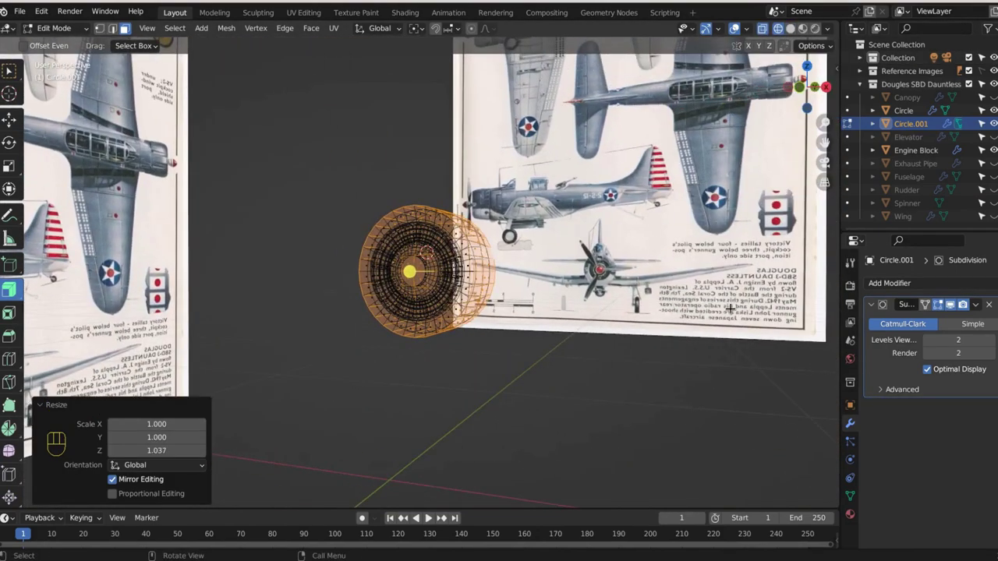
pyautogui.press('KP_1')
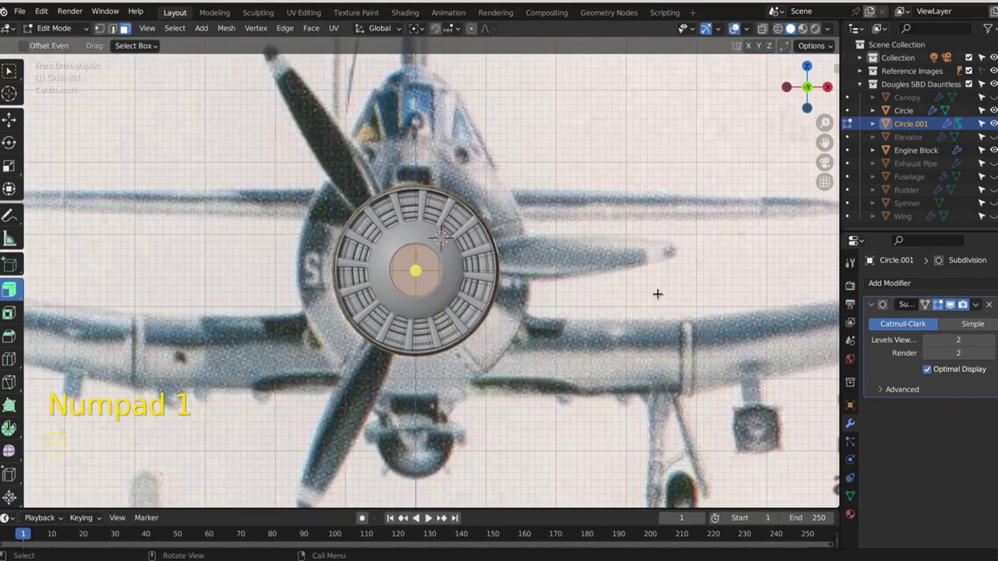
pyautogui.press('s')
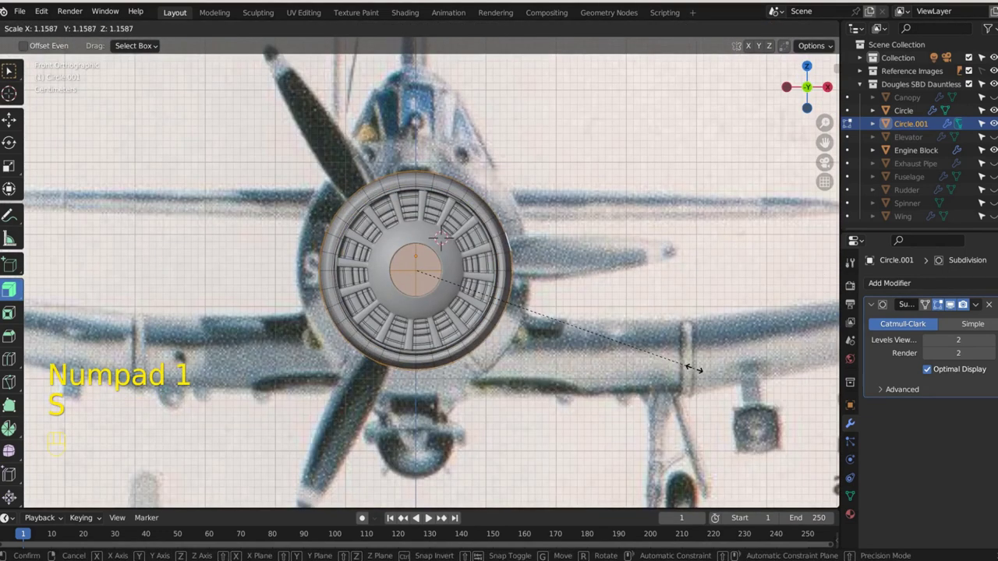